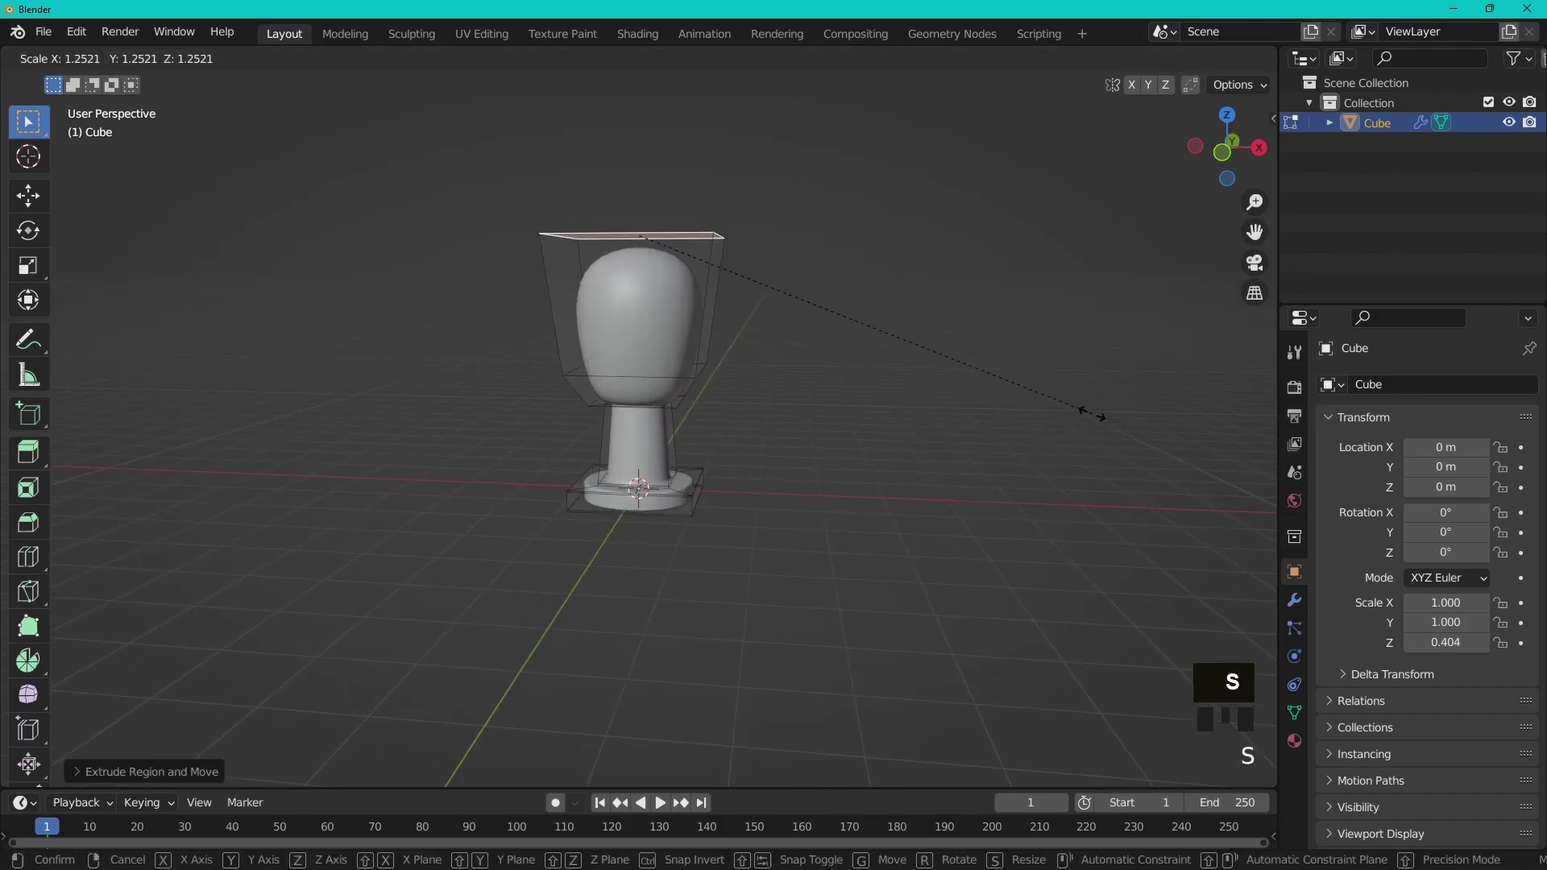
Step: Flare the cup's top ring outward and raise it to extend the goblet upward
scroll("down", 3)
left_click_drag(1076, 410, 1055, 402)
key("g")
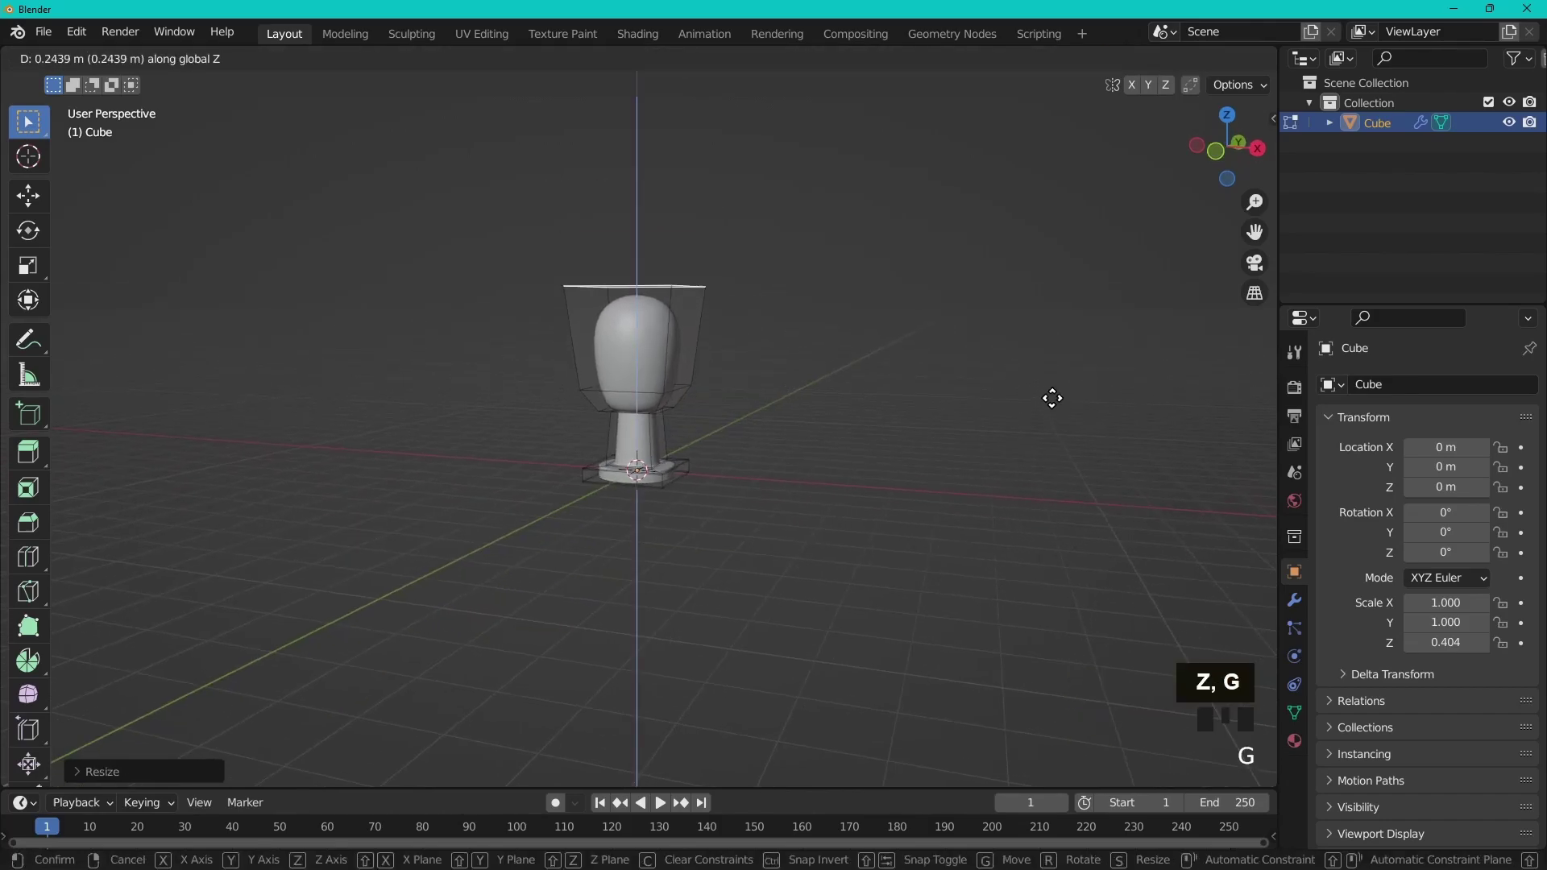
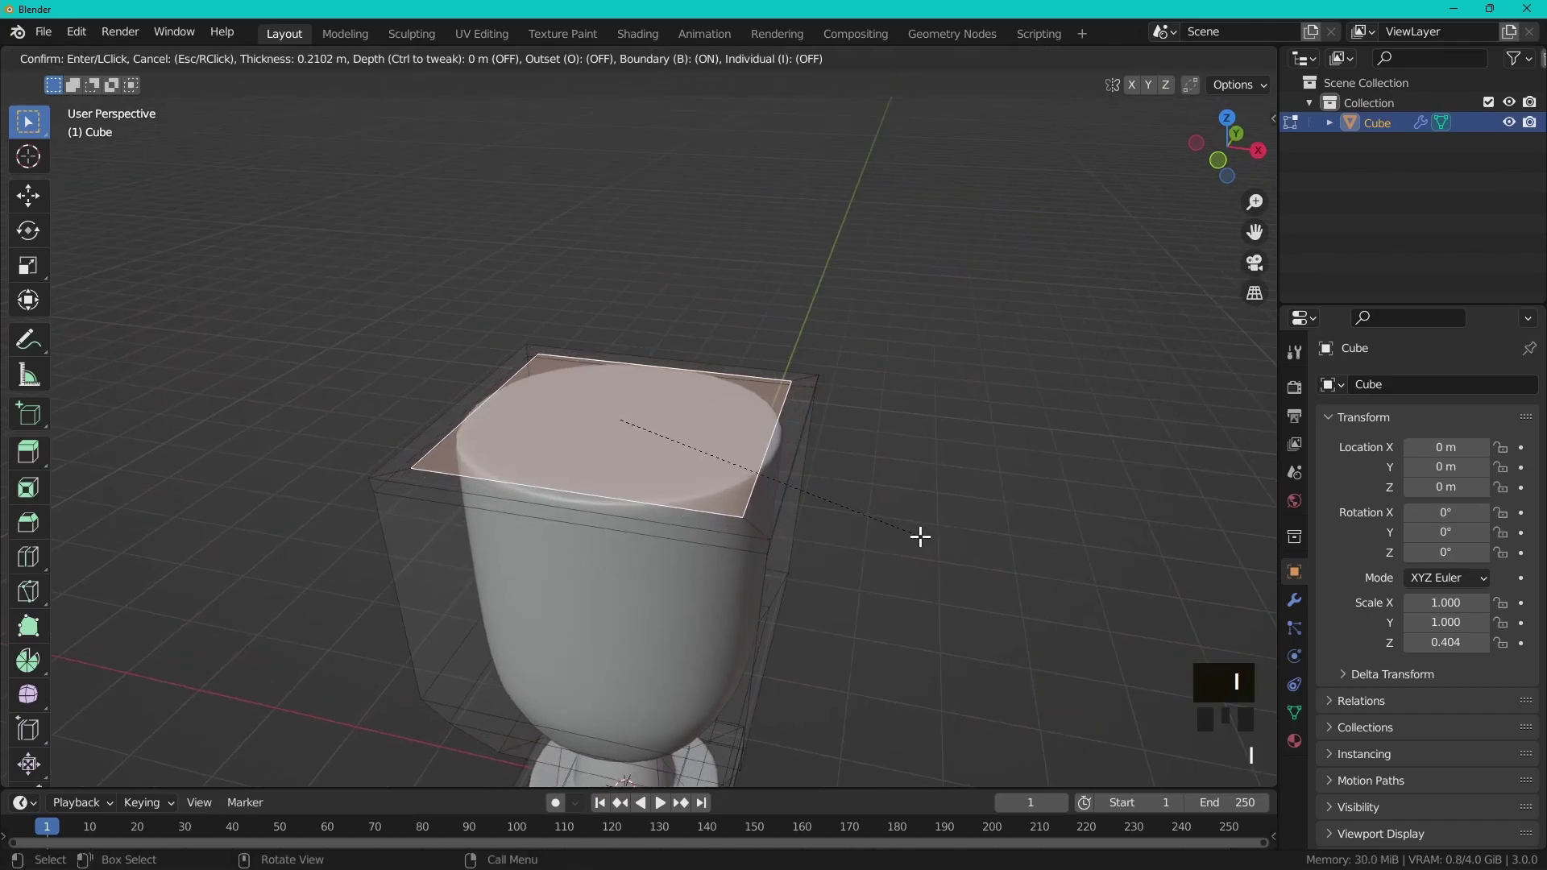
Step: Inset the cup's top face and extrude it down to hollow out the cup
left_click(916, 533)
key("e")
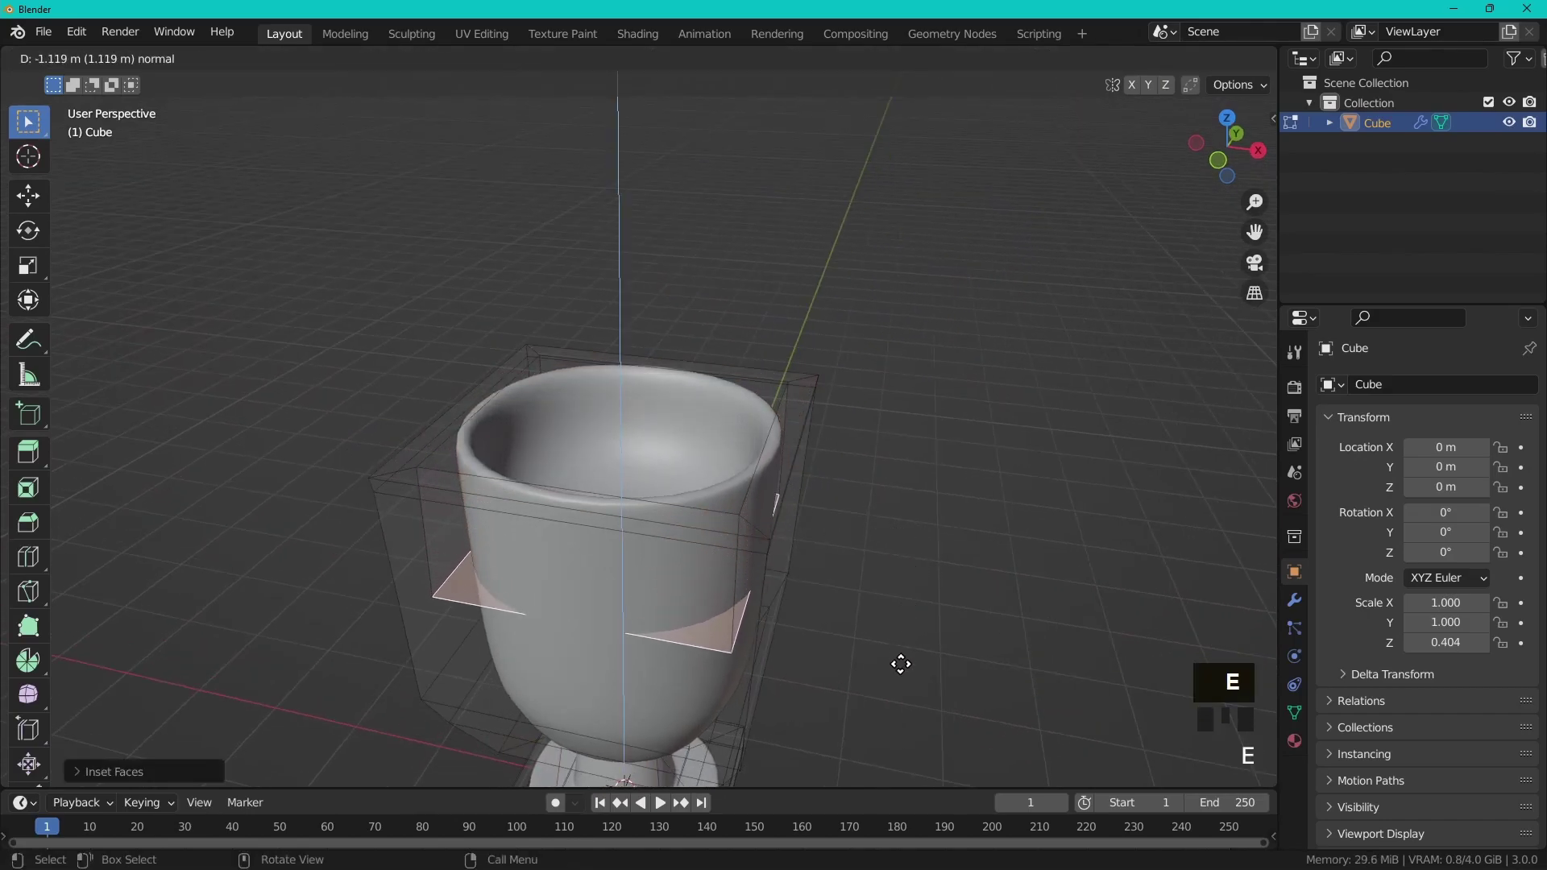
left_click(889, 725)
left_click_drag(891, 721, 814, 570)
Step: Add an edge loop around the cup wall with Ctrl+R, undoing a misplaced first attempt
key("ctrl+r")
left_click(846, 560)
key("ctrl+z")
key("ctrl+r")
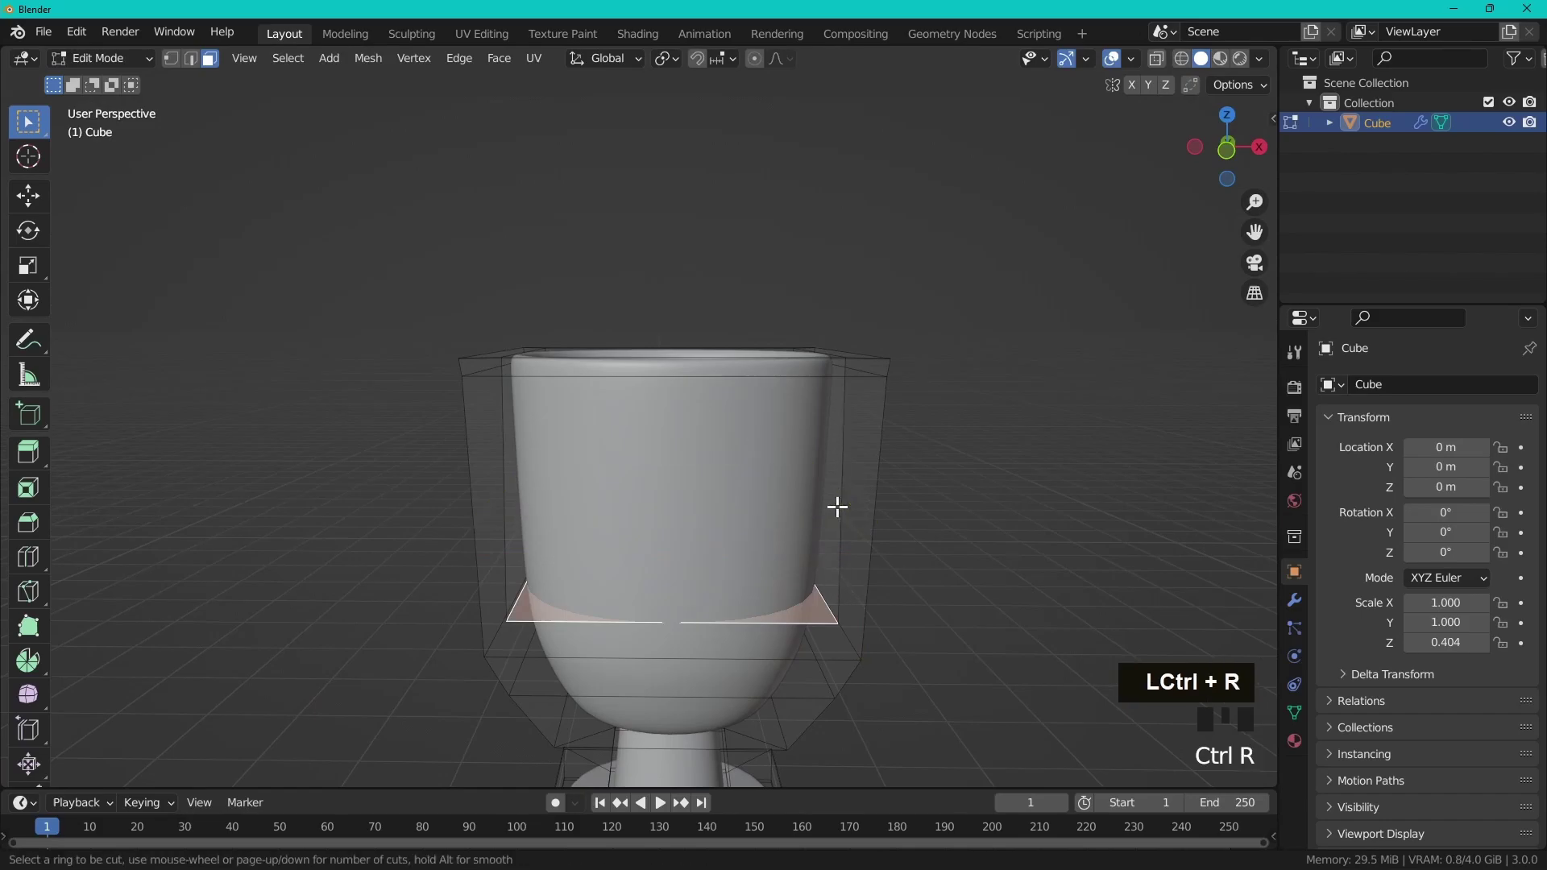
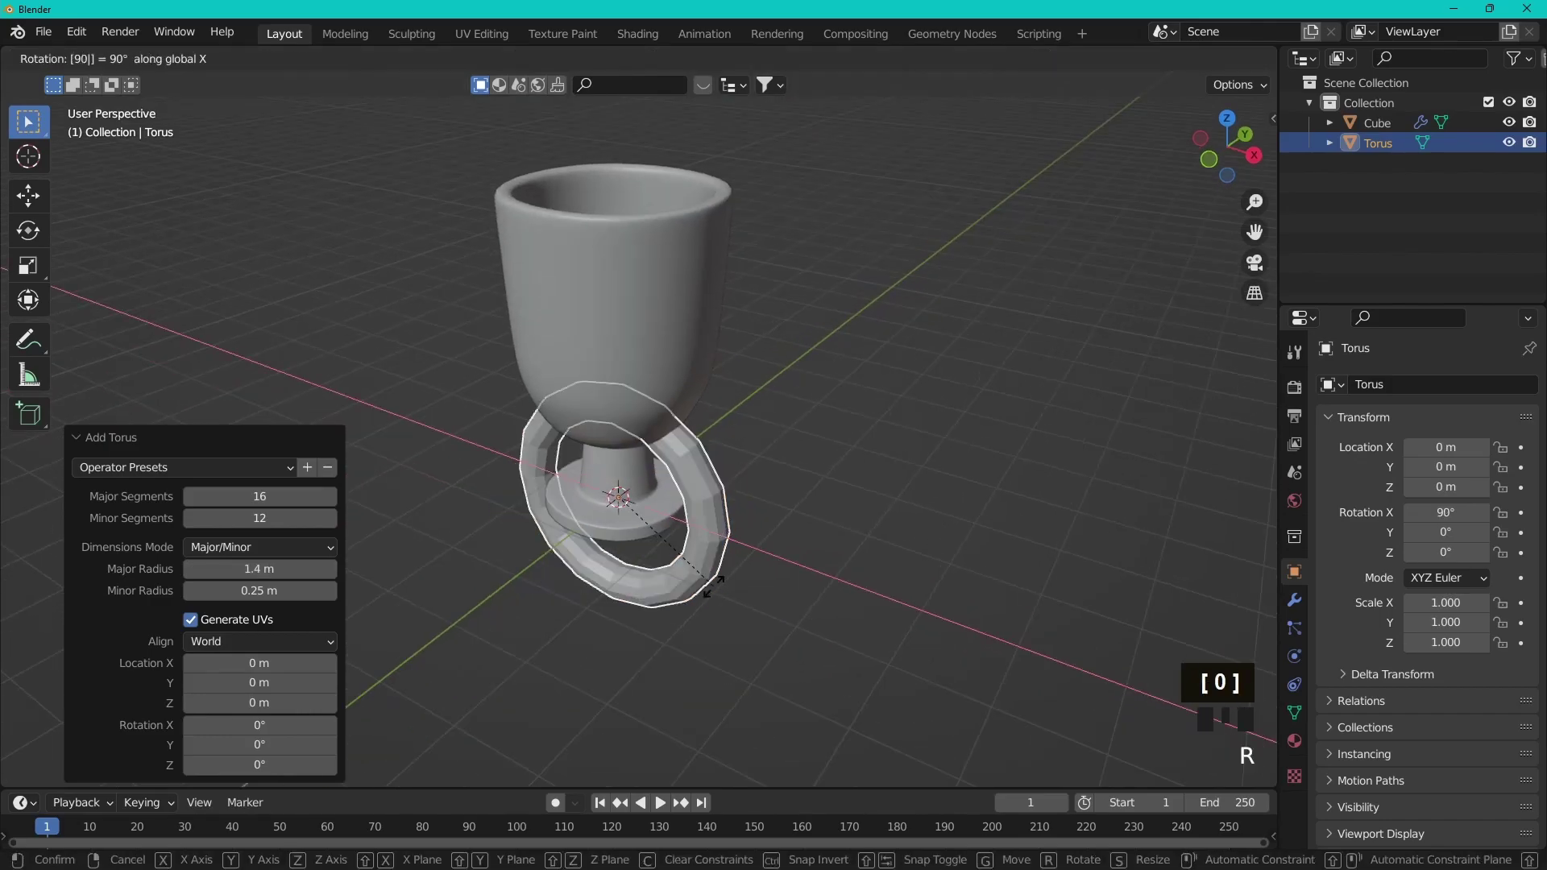
Step: Raise the upright torus ring to the side of the cup as a handle
key("g")
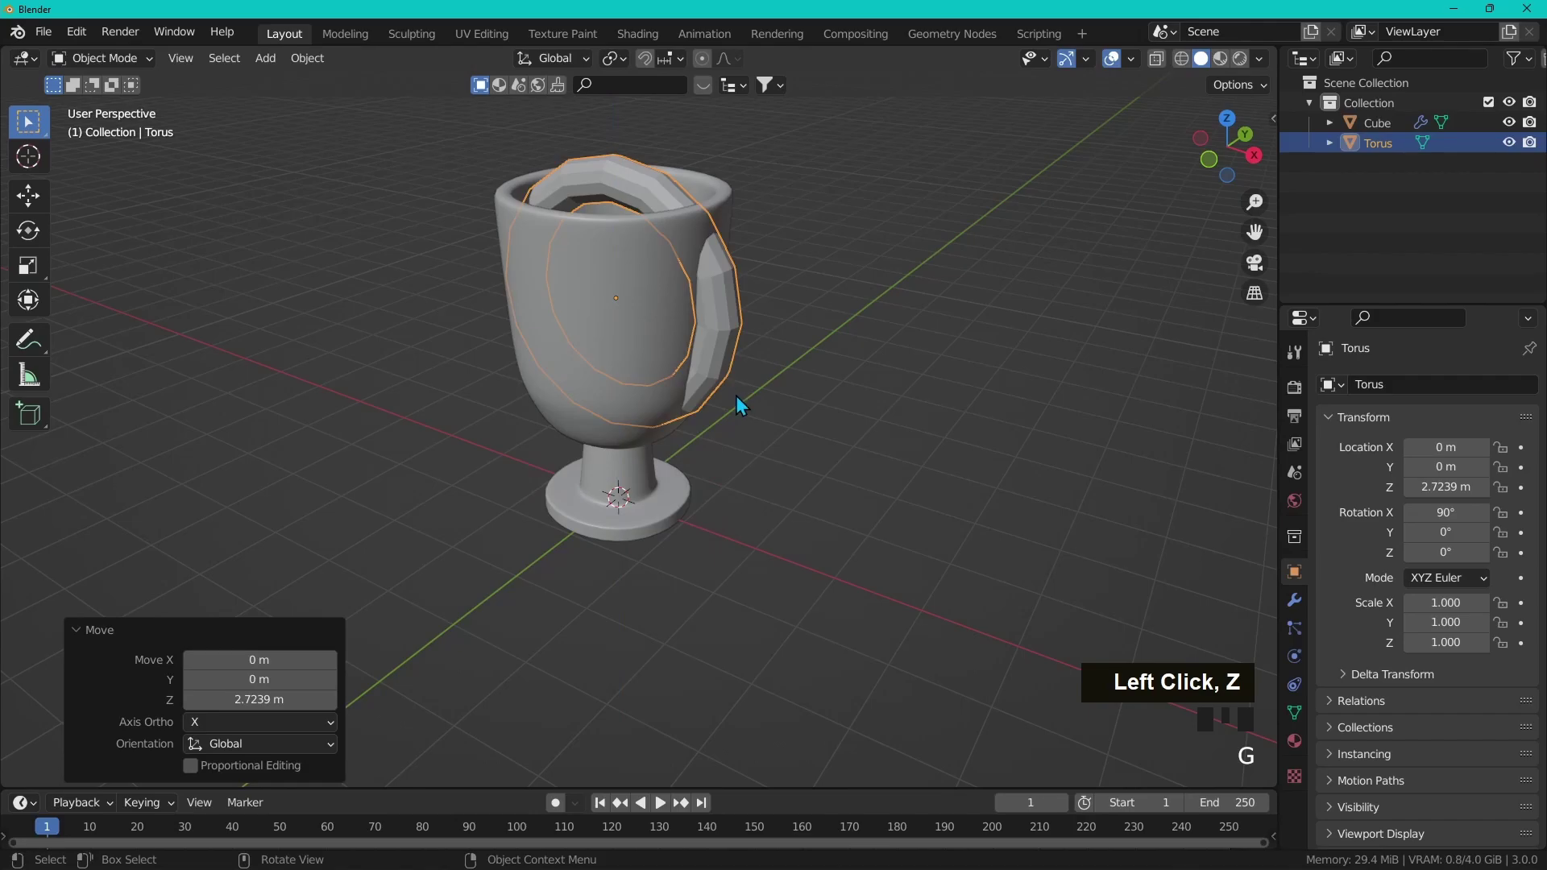
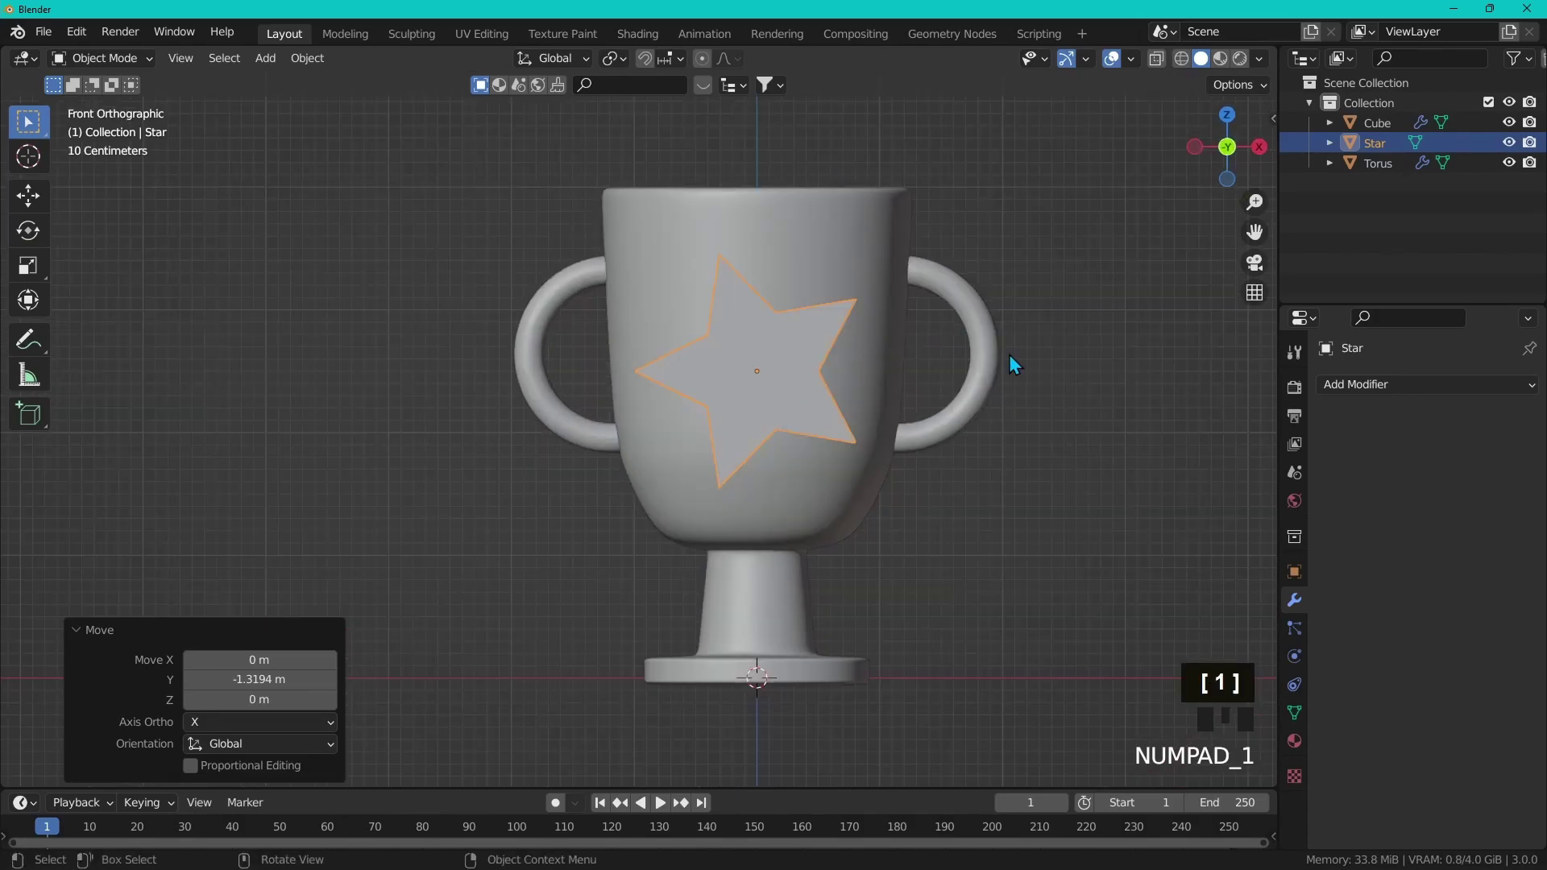
Step: Rotate the star so it stands pointing straight up on the cup's front
key("r")
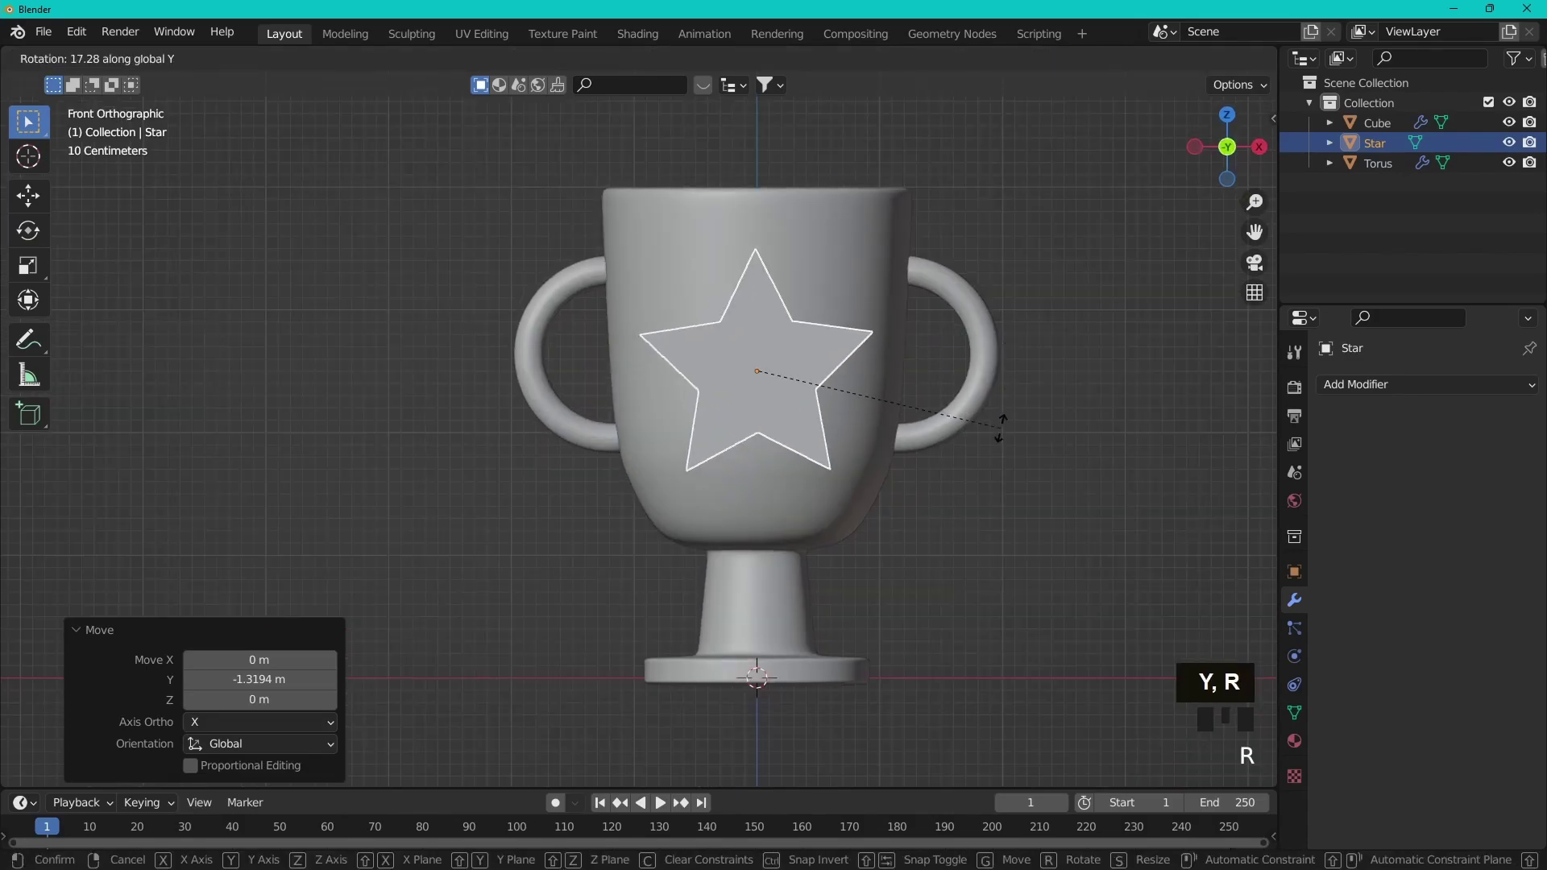
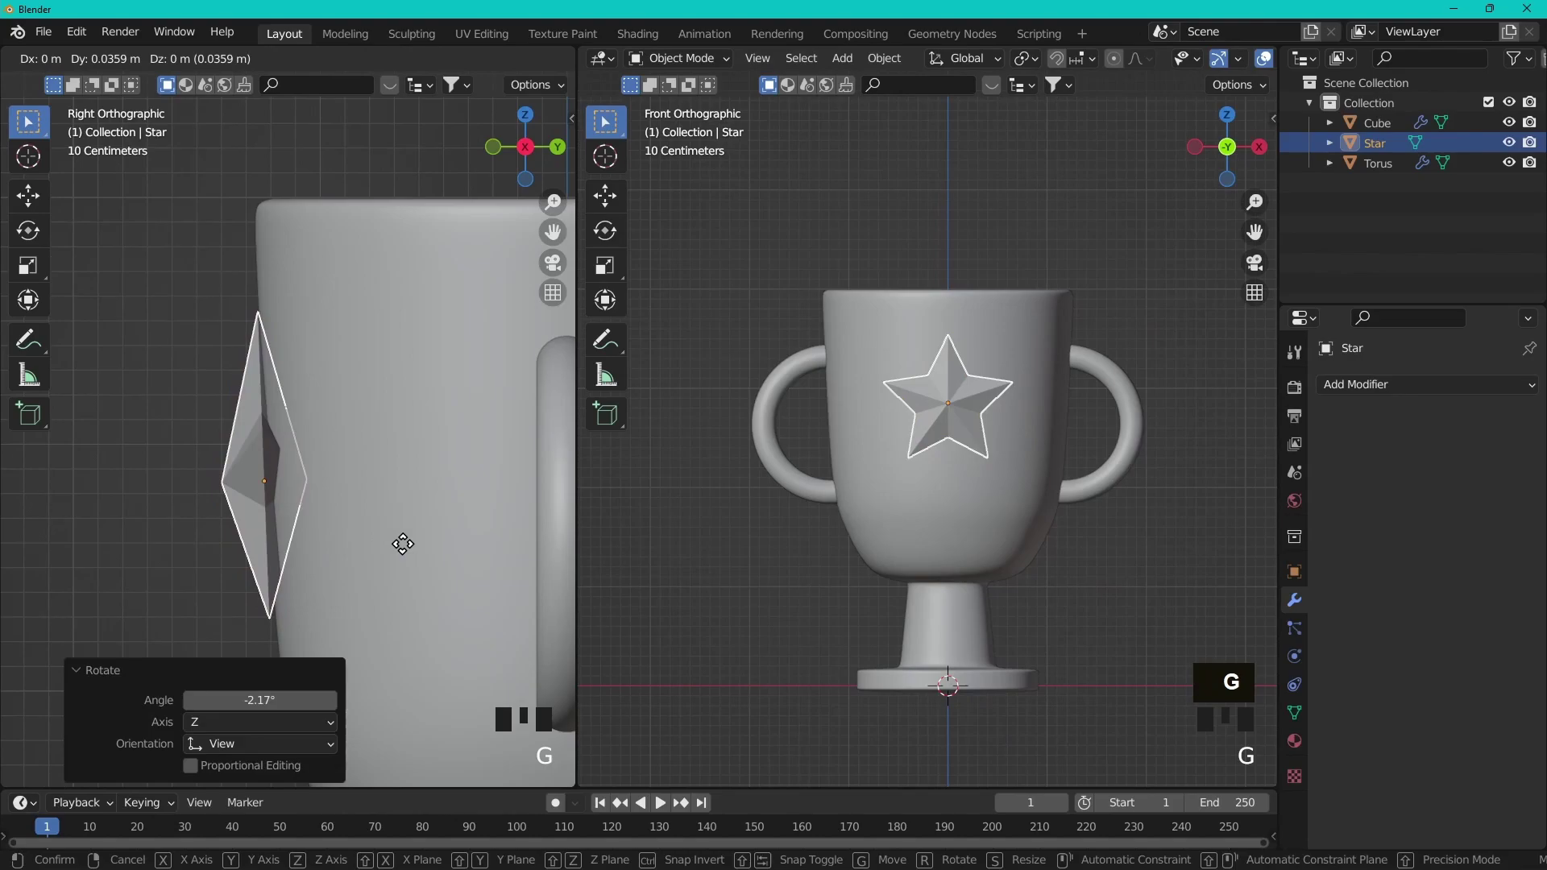
Step: Settle the star against the cup wall and adjust its height vertically
left_click(404, 538)
scroll("down", 3)
key("g")
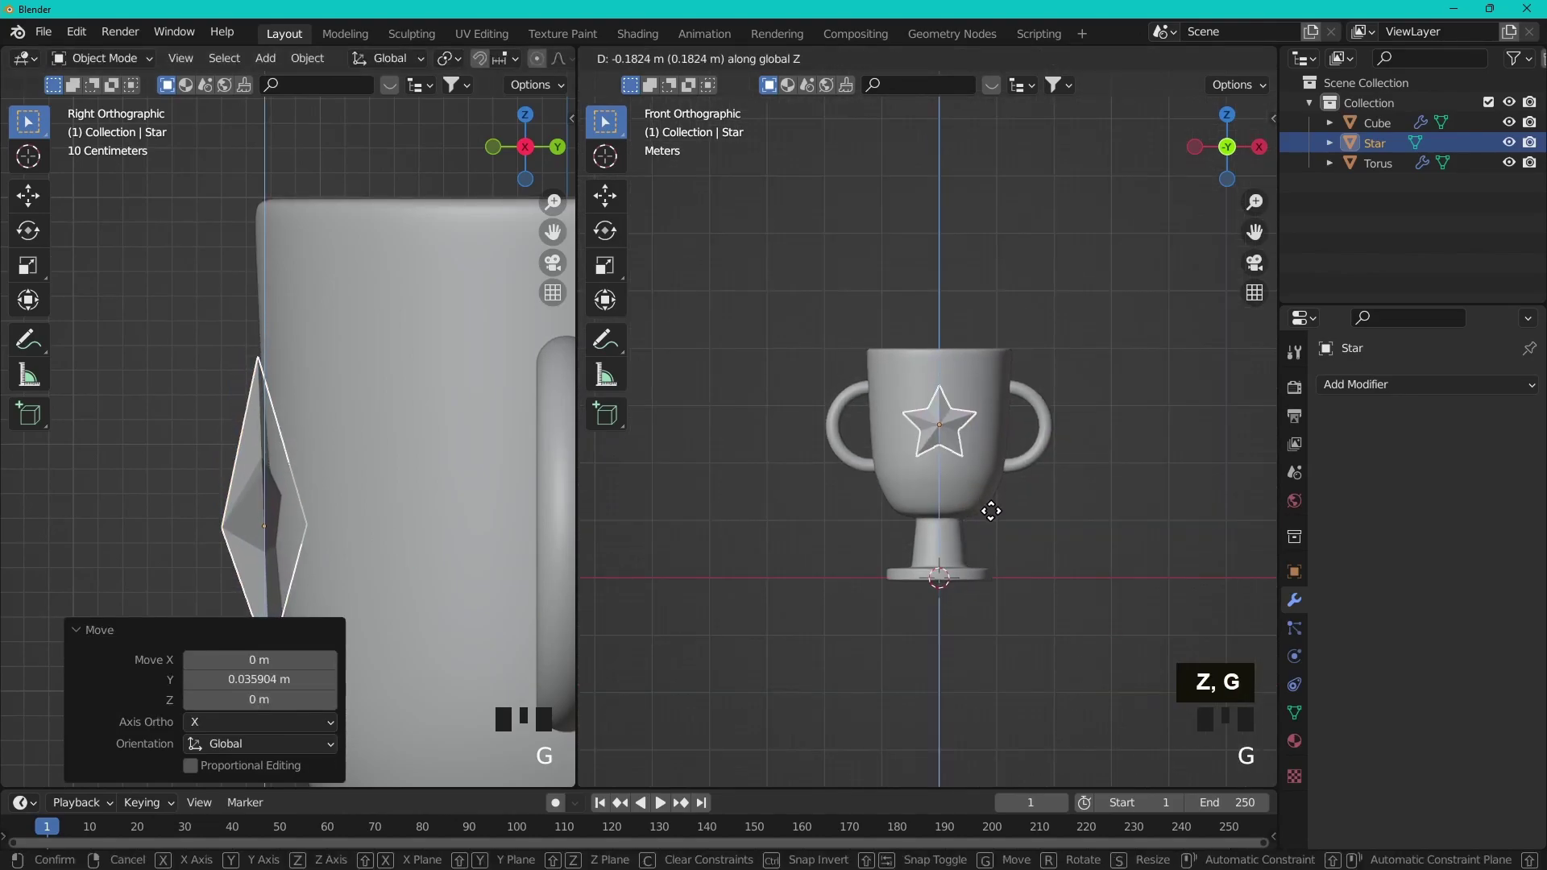
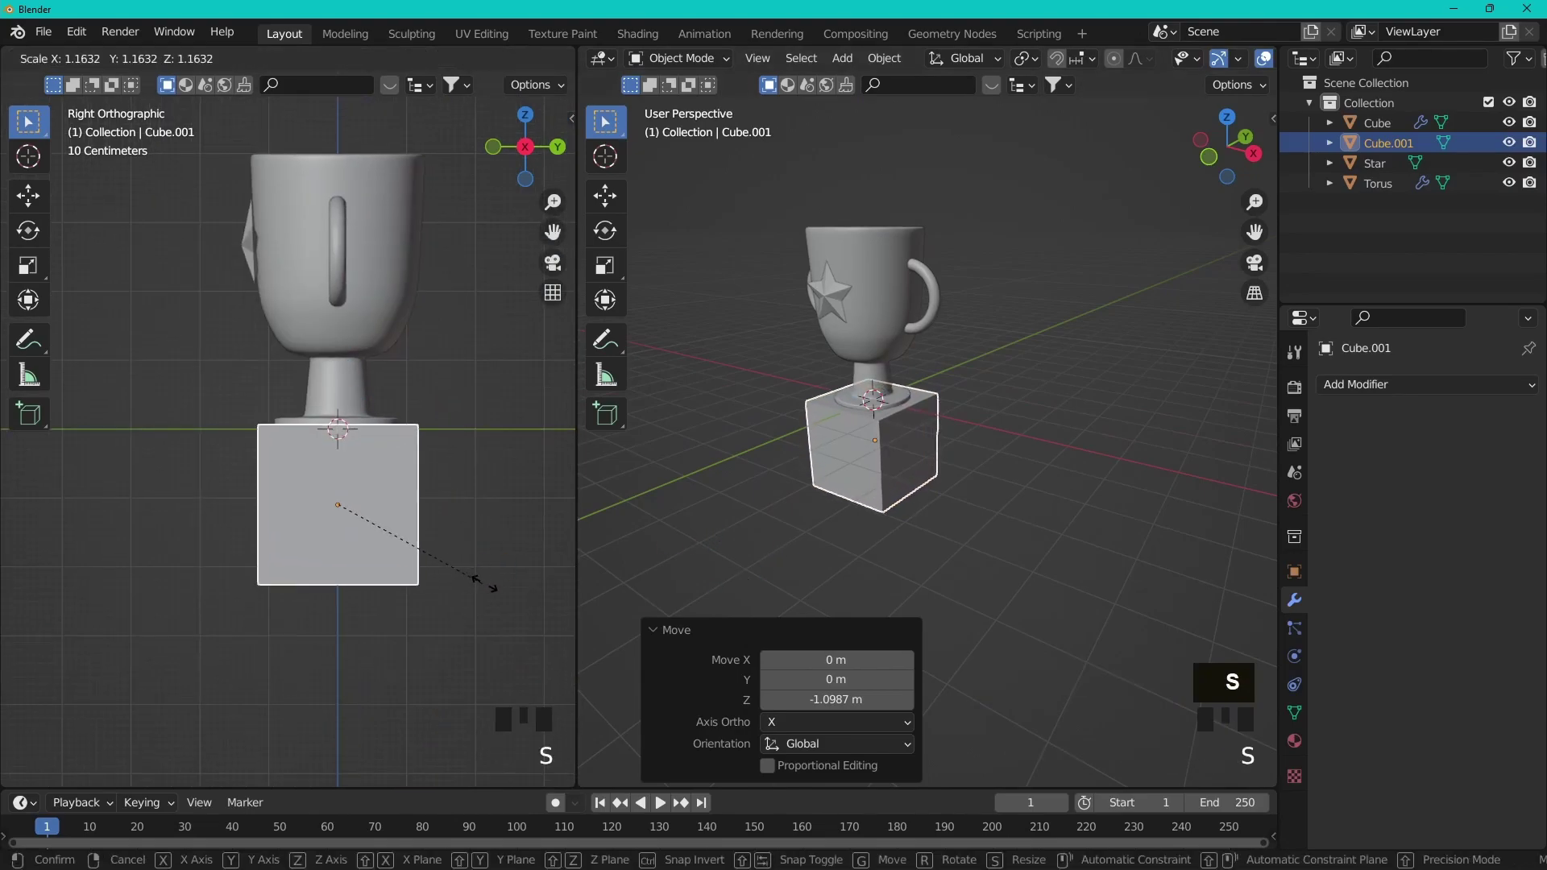
Step: Flatten the base block vertically and raise it up under the trophy's foot
key("s")
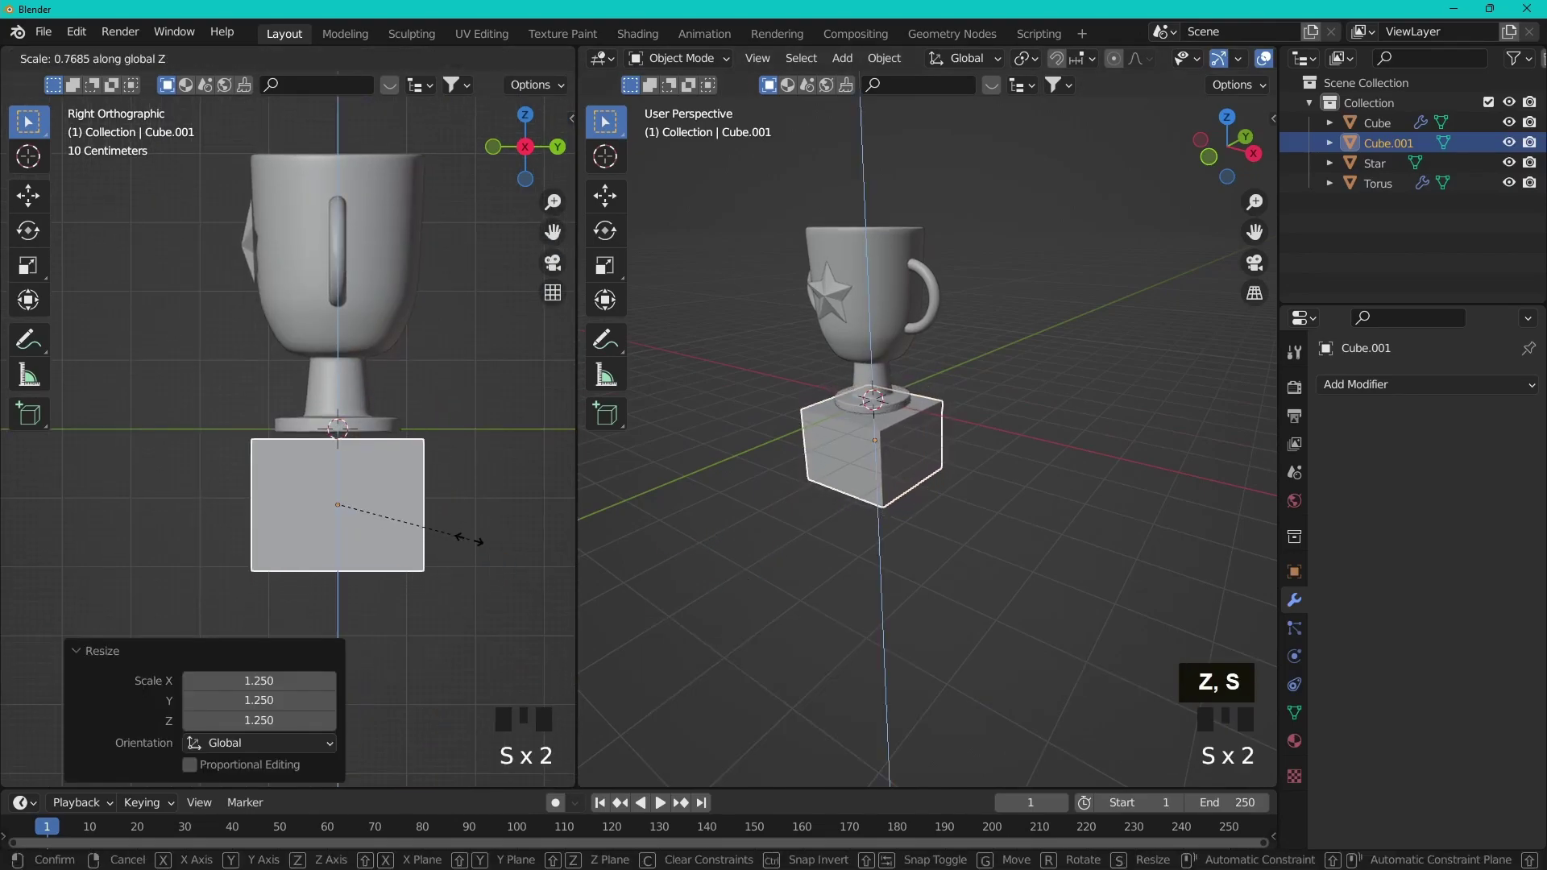
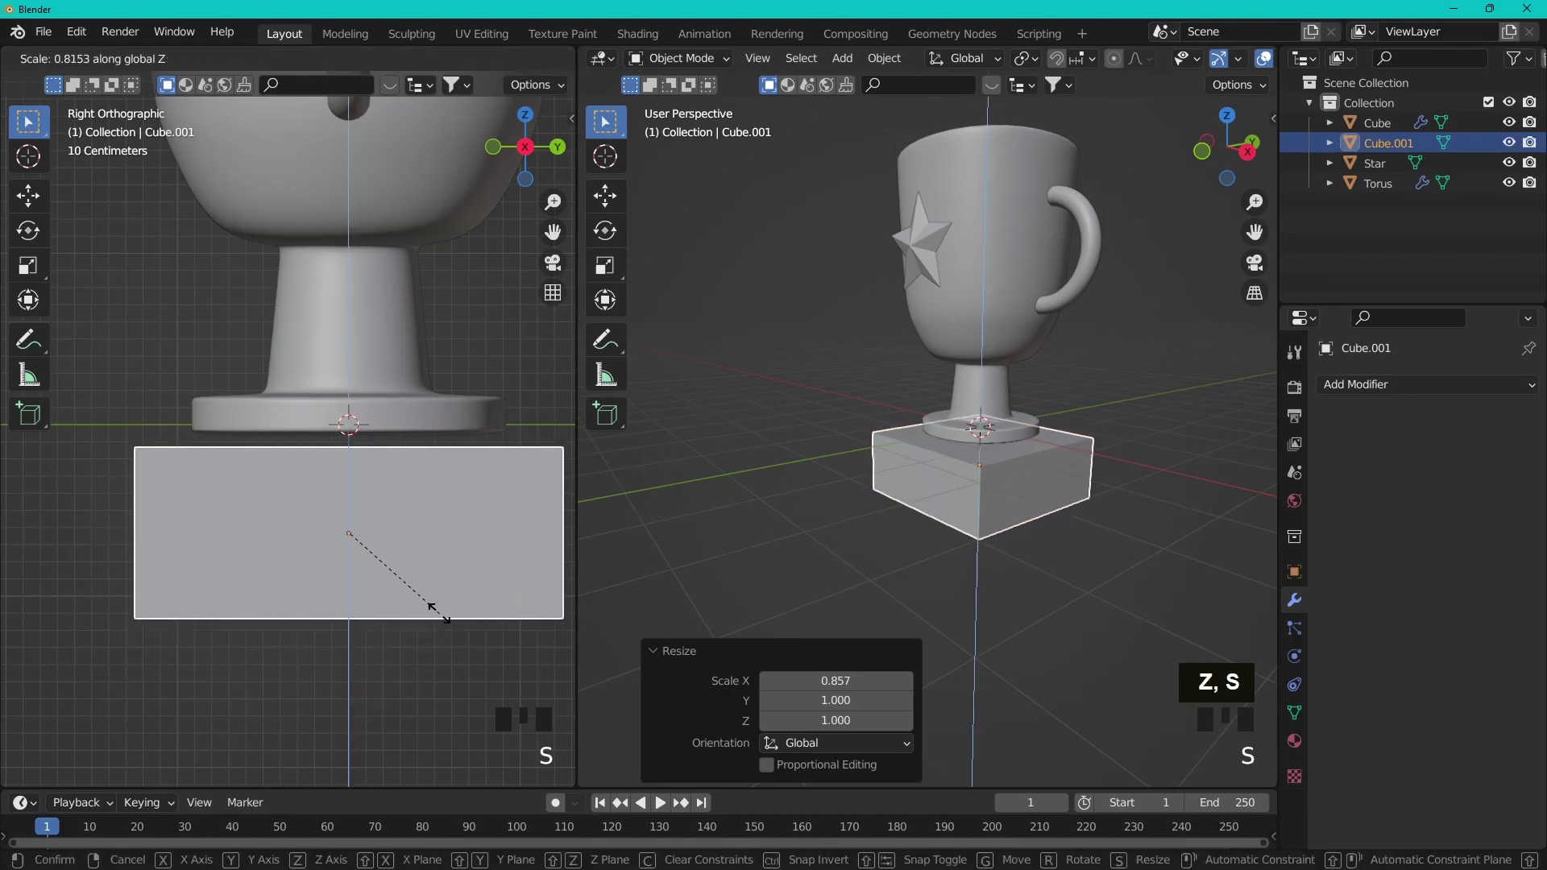
key("g")
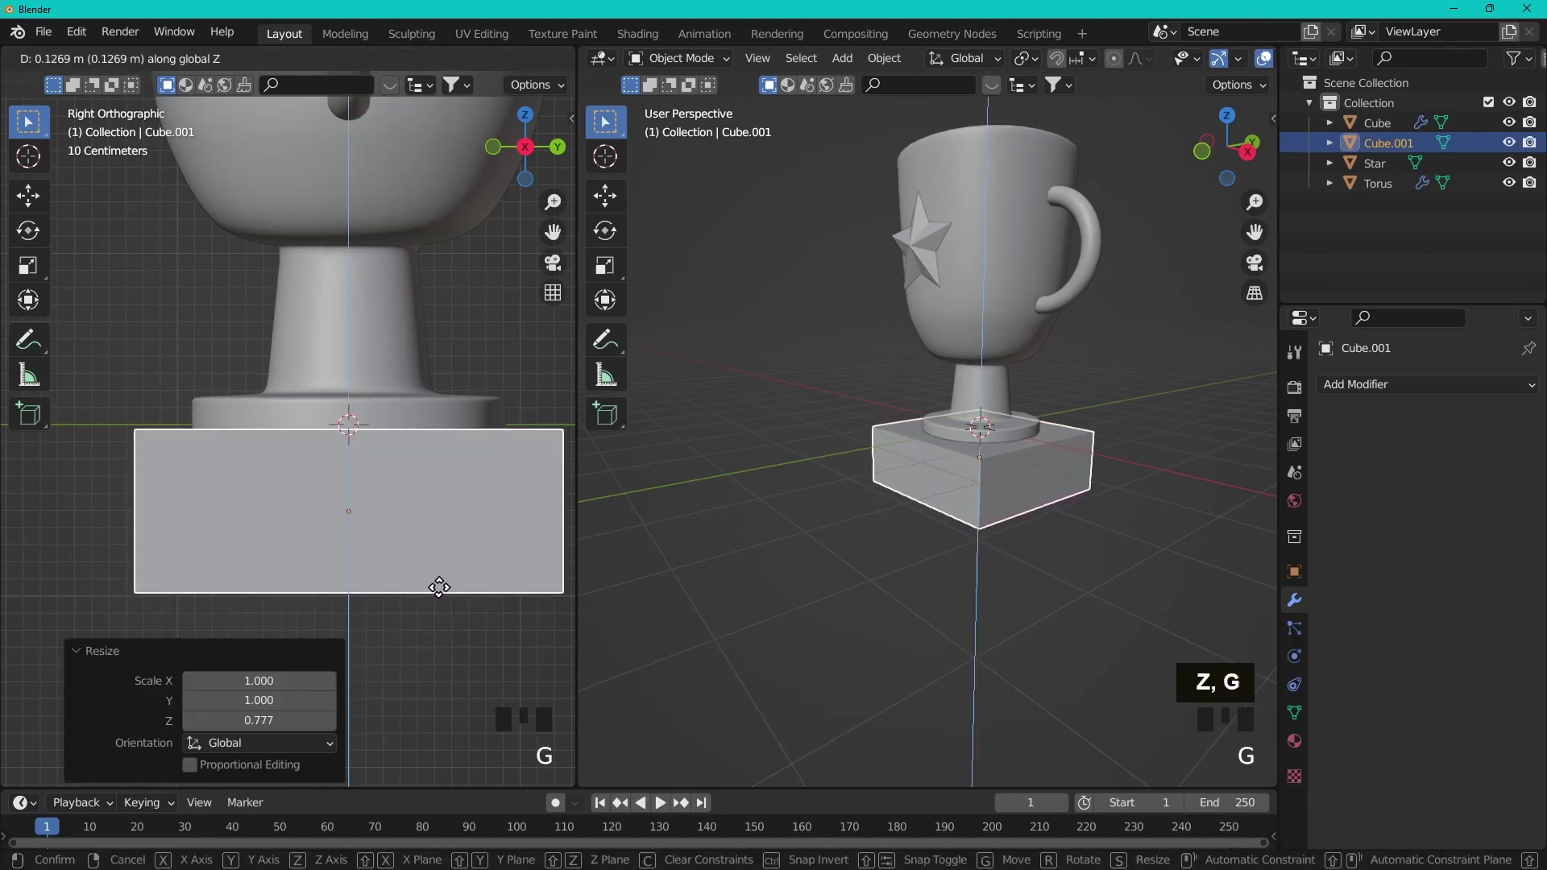
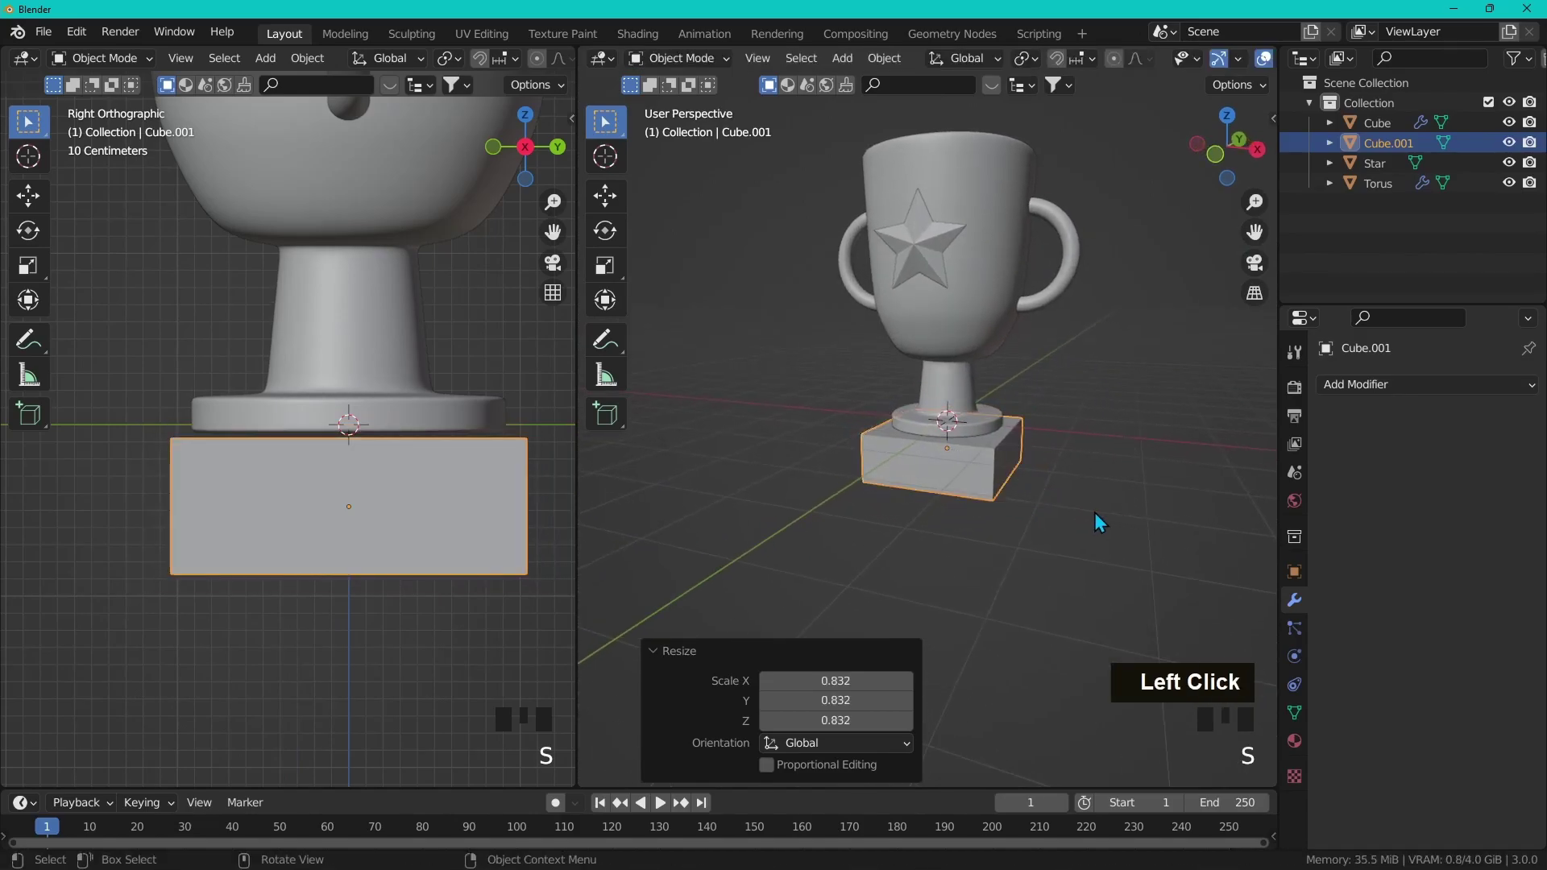
Step: Nudge the base block up to touch the foot and frame the cup in front view
key("g")
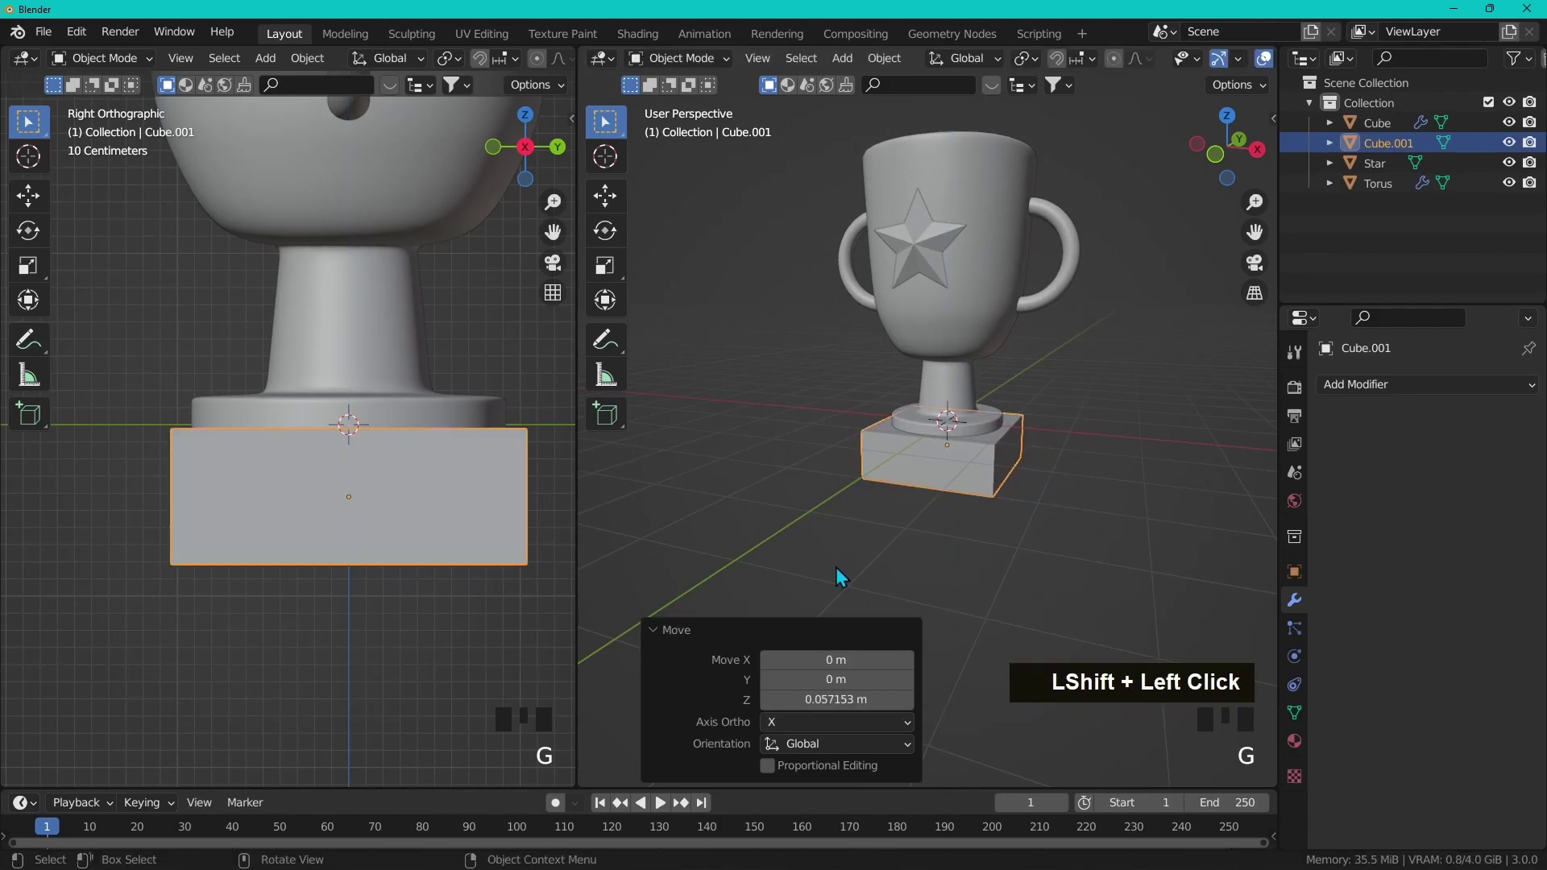
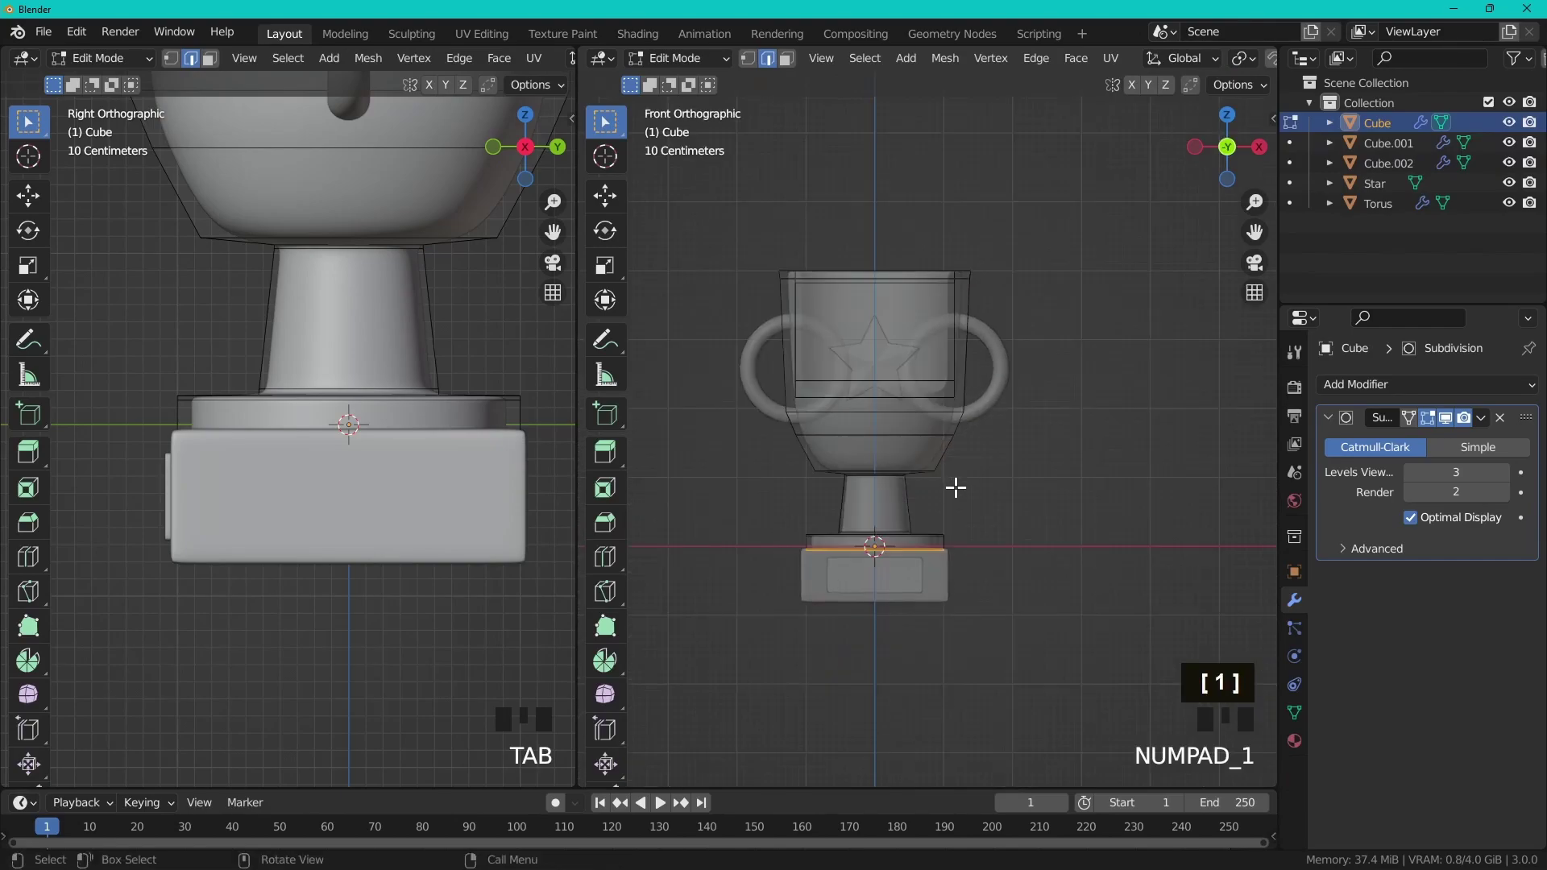
scroll("up", 3)
key("1")
left_click_drag(936, 361, 701, 207)
left_click_drag(701, 206, 720, 213)
Step: Raise the cup's top rim loop and scale it outward so the mouth flares
left_click(1069, 293)
key("g")
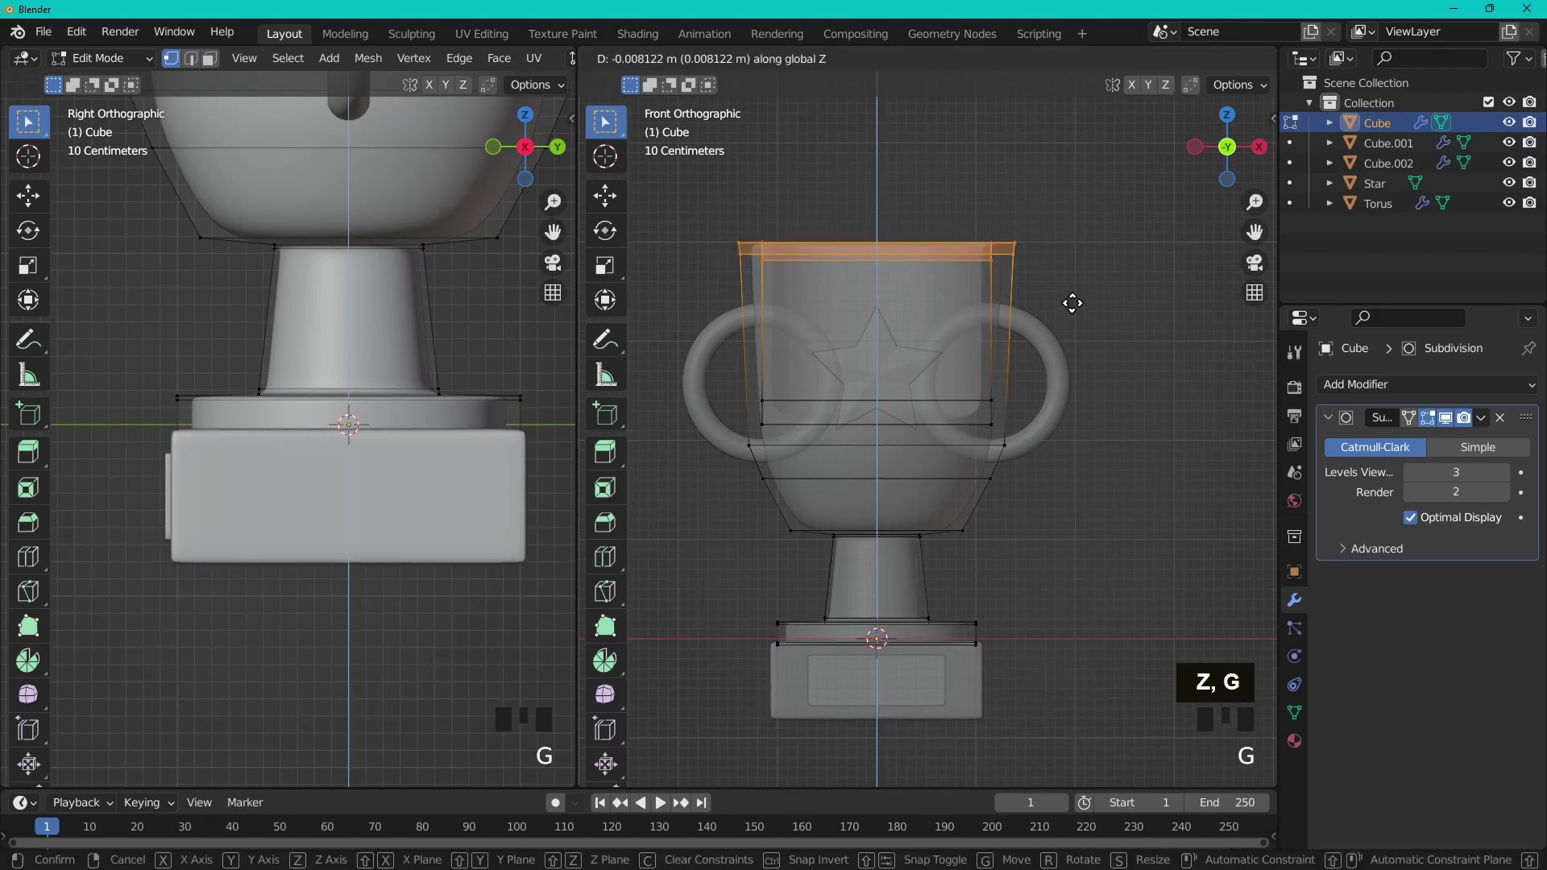
left_click(1064, 318)
key("s")
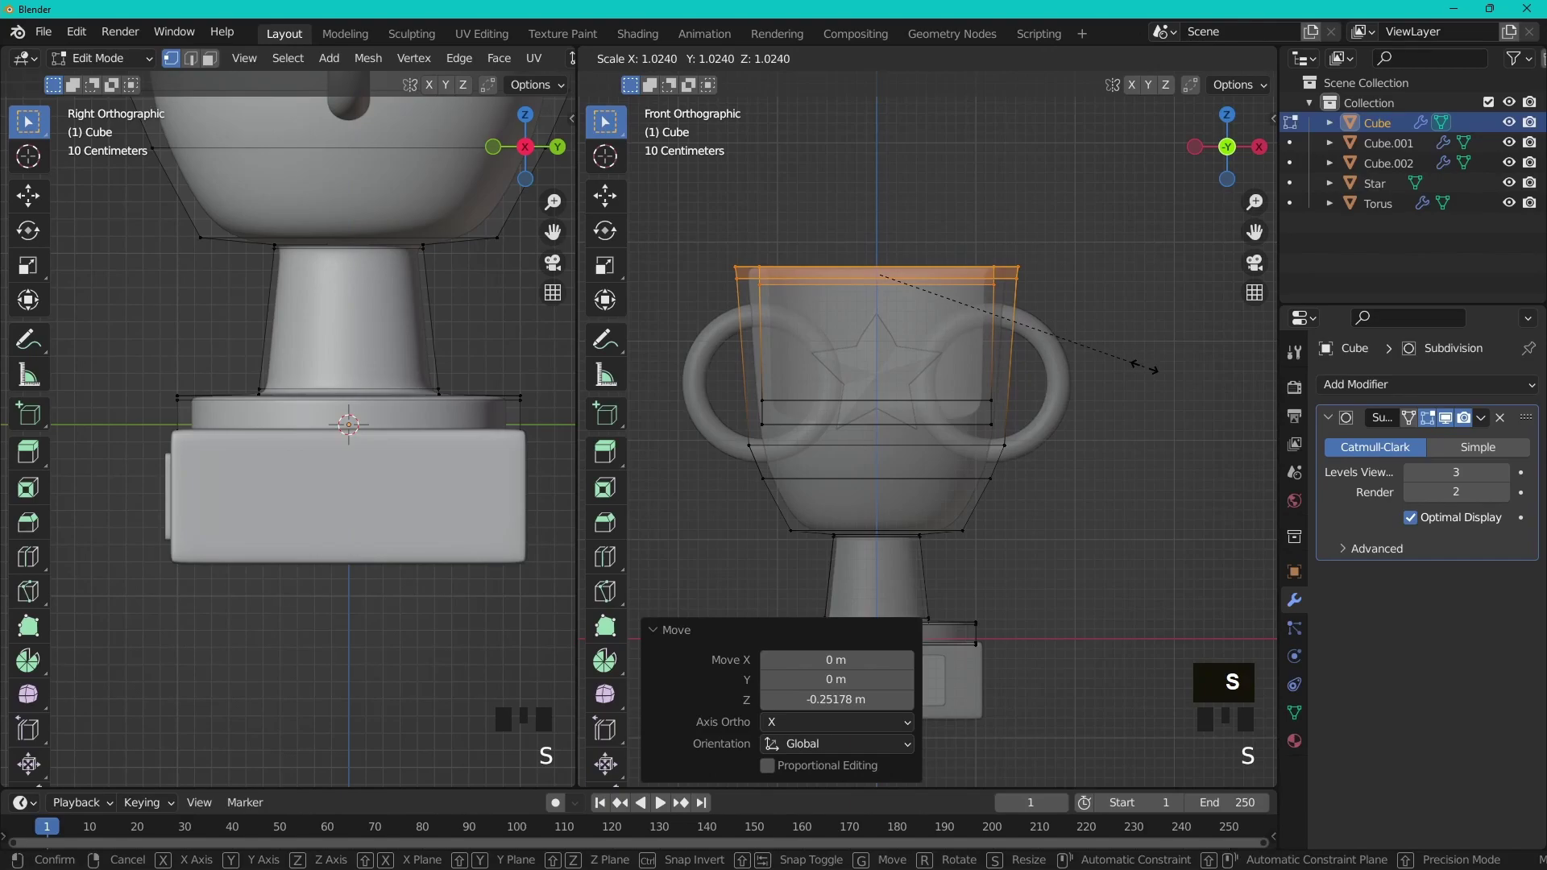
left_click(1138, 368)
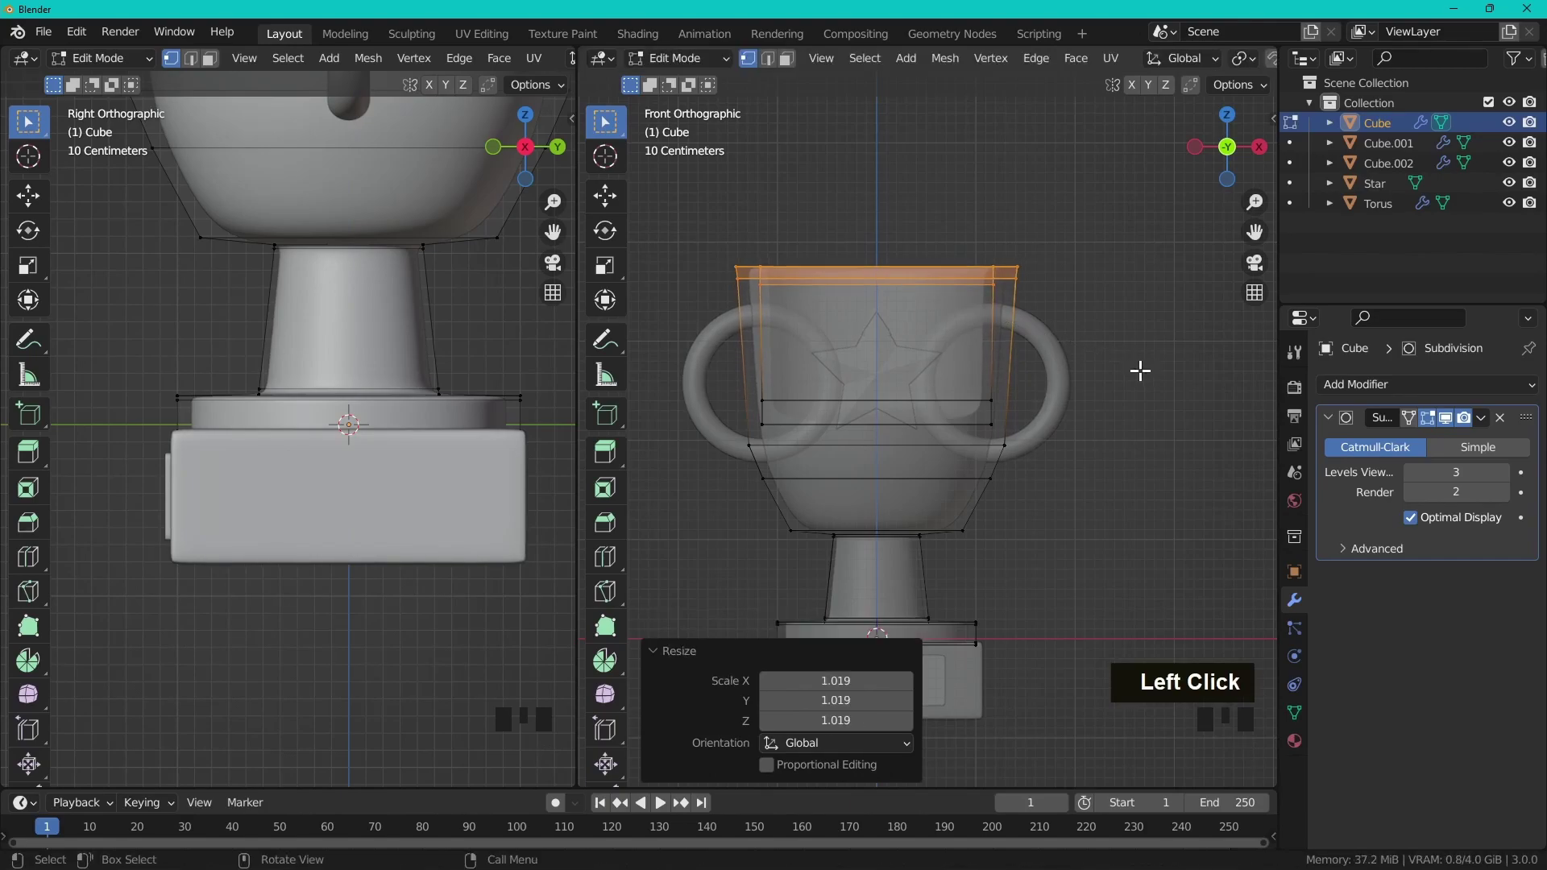
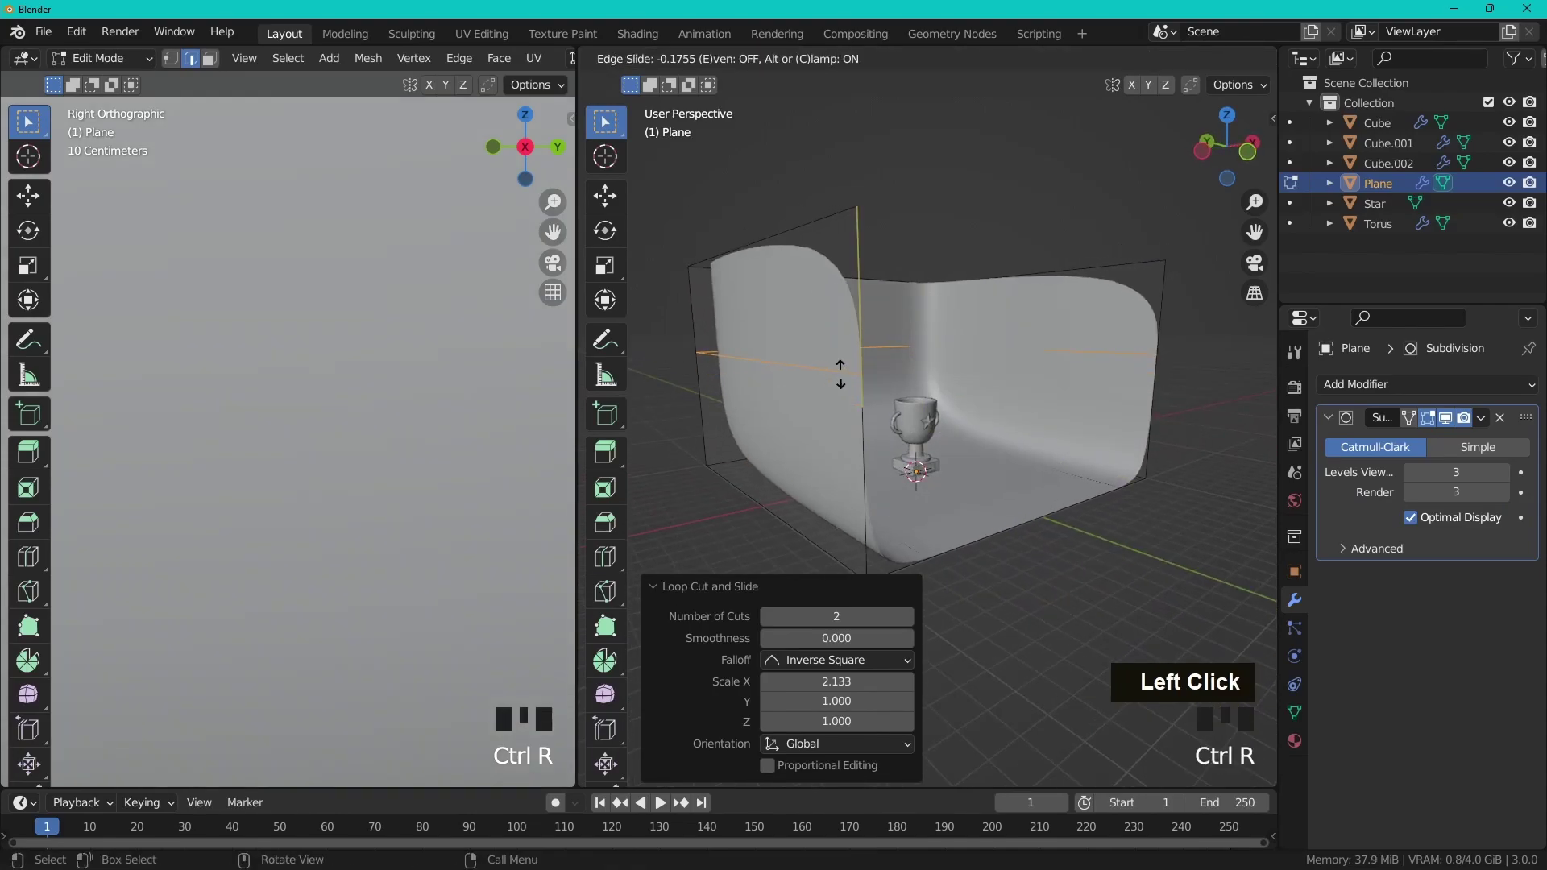
Step: Add loop cuts across the backdrop and slide them toward the bends to tighten the corners
key("ctrl+r")
key("ctrl+r")
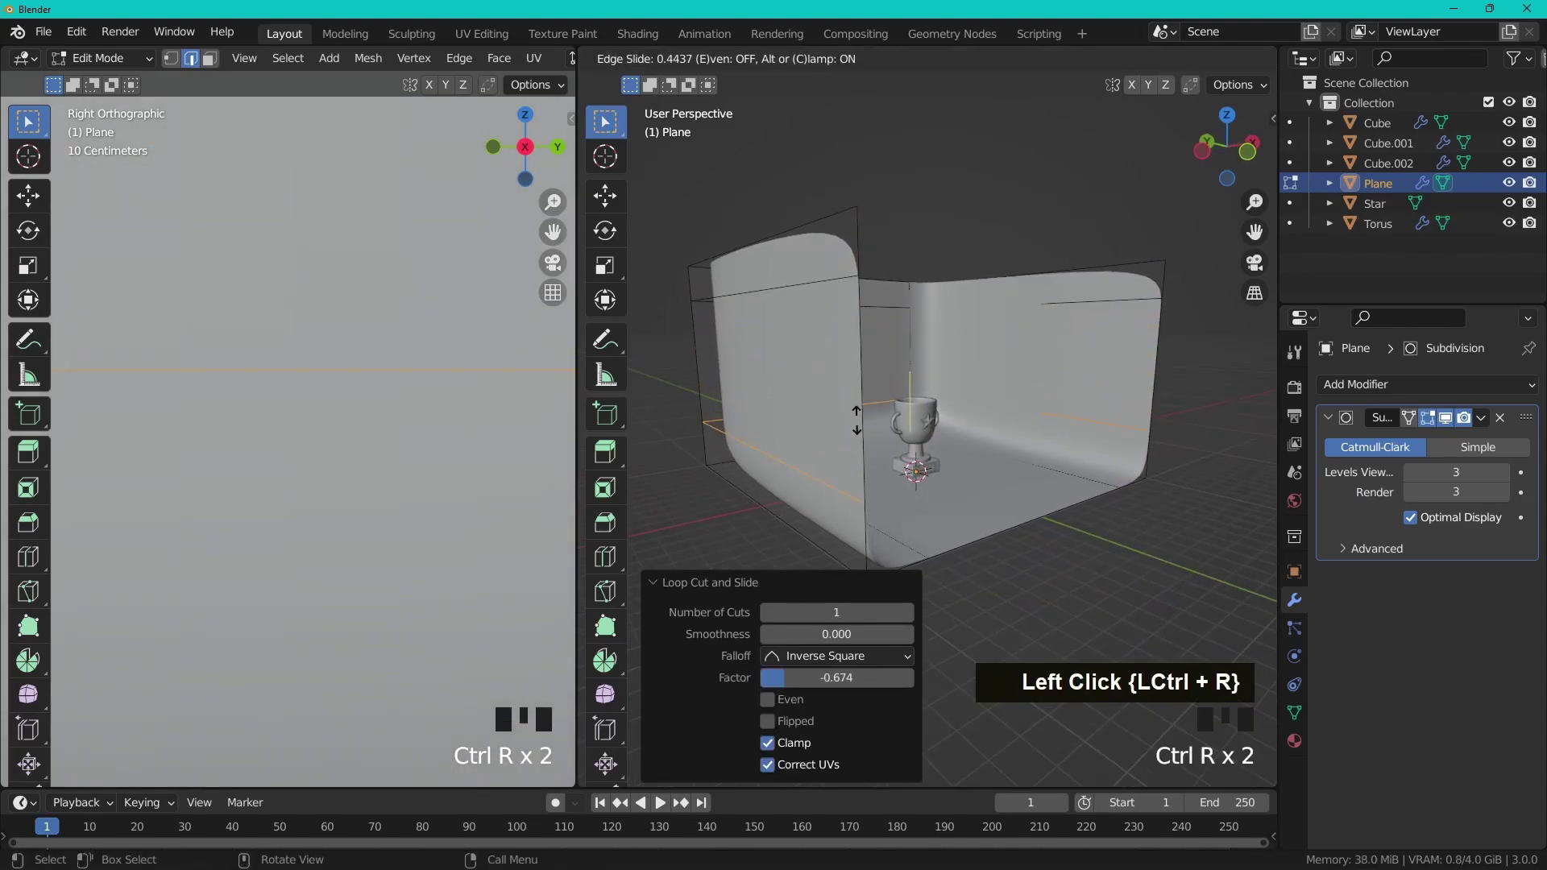
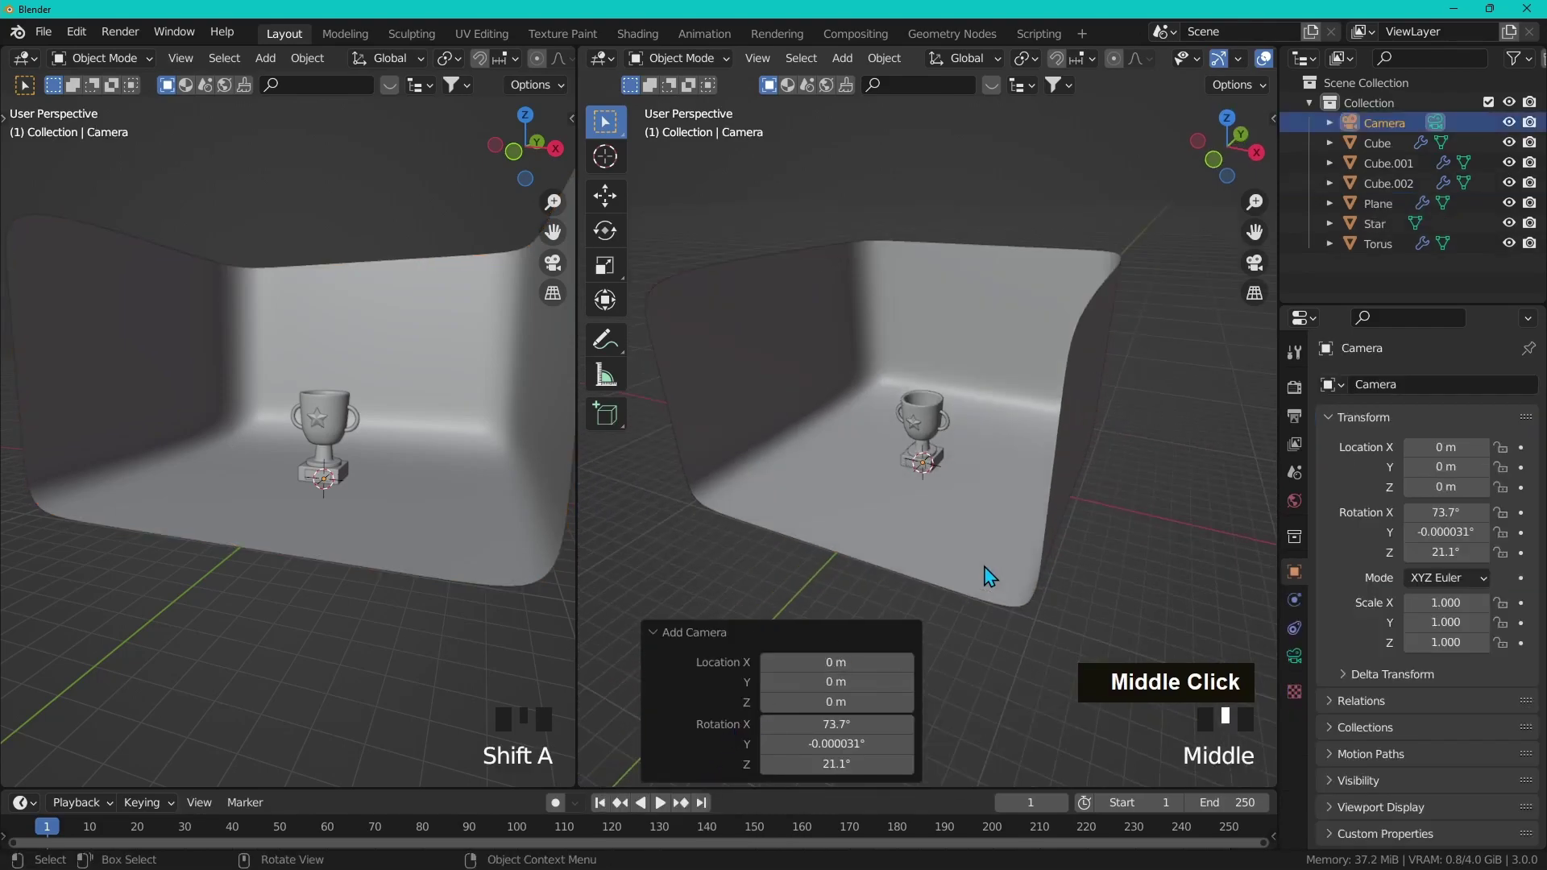
Step: Match the camera to the current view and look through it in the left viewport
key("g")
key("g")
key("g")
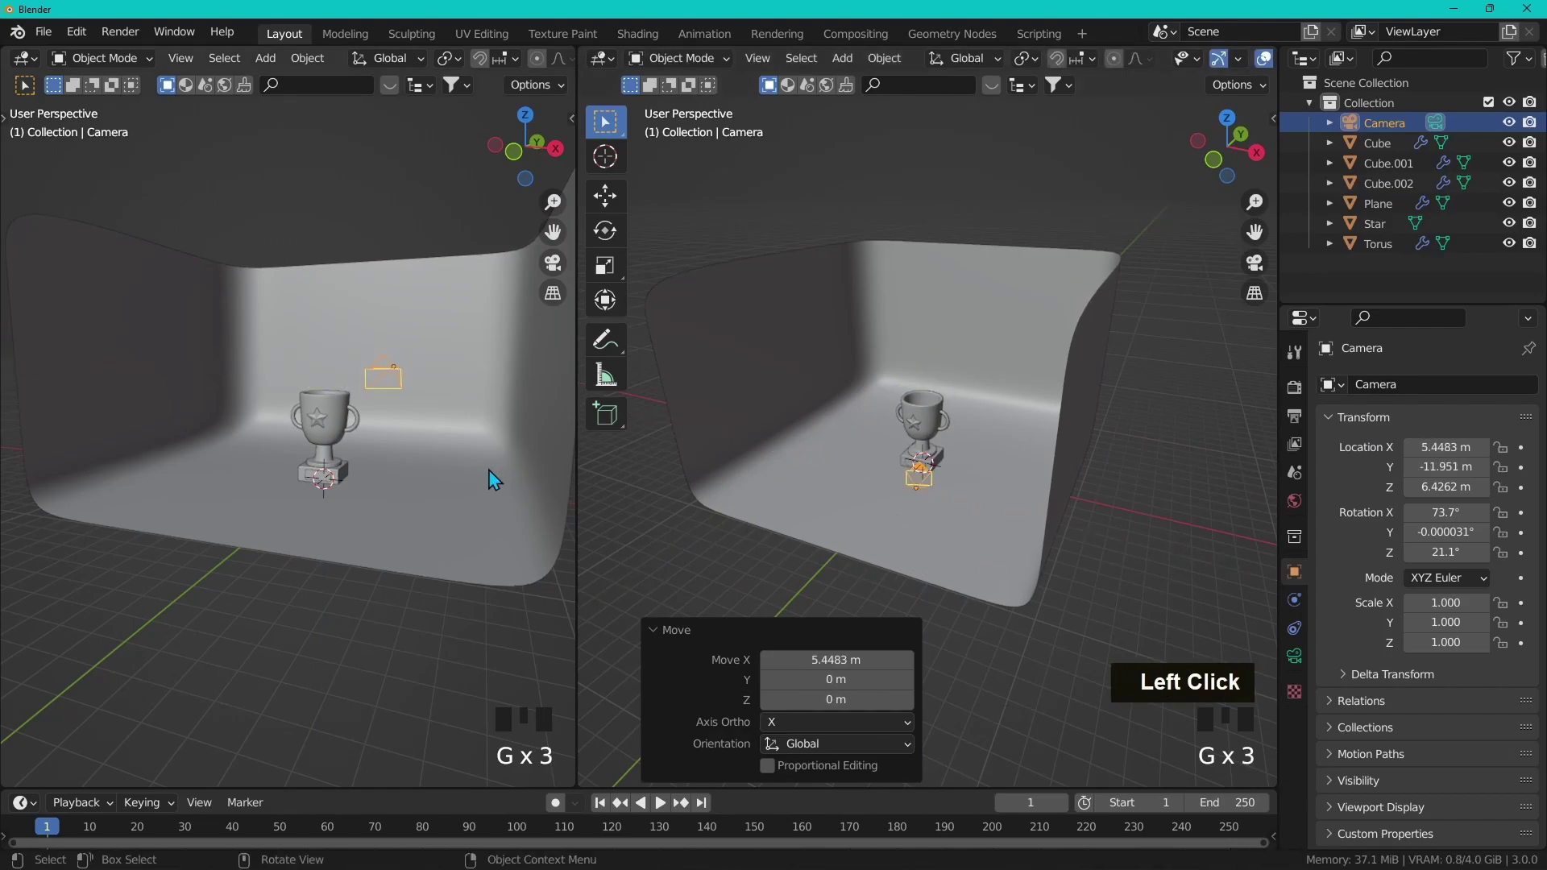
key("KP_0")
Step: Reframe the trophy: pull the camera back, tilt it down and raise it higher
key("g")
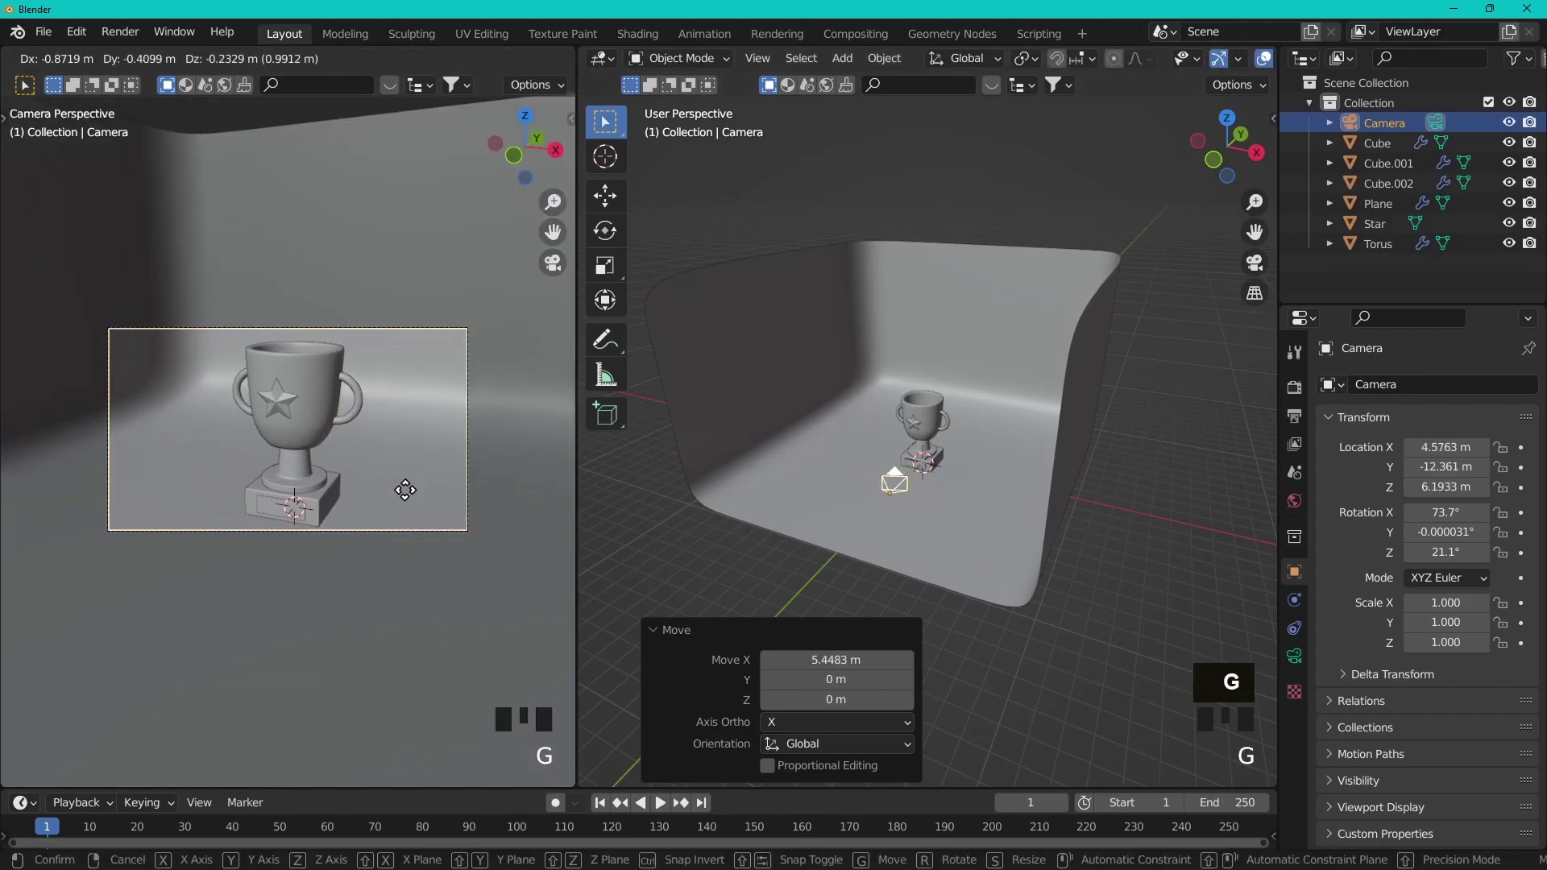
left_click(414, 483)
key("g")
left_click(377, 580)
key("r")
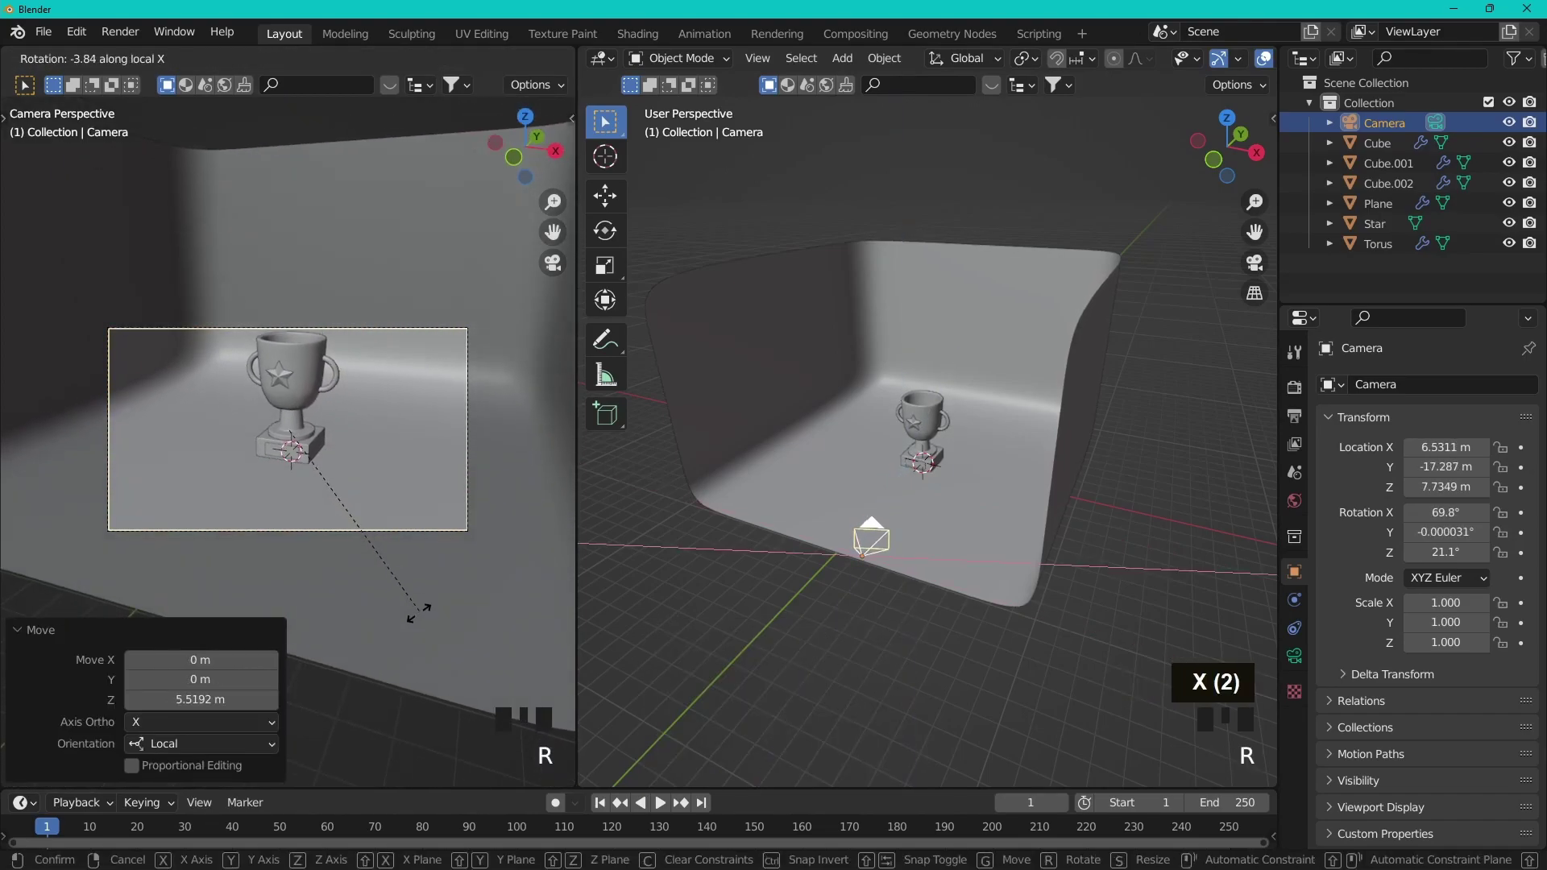
key("g")
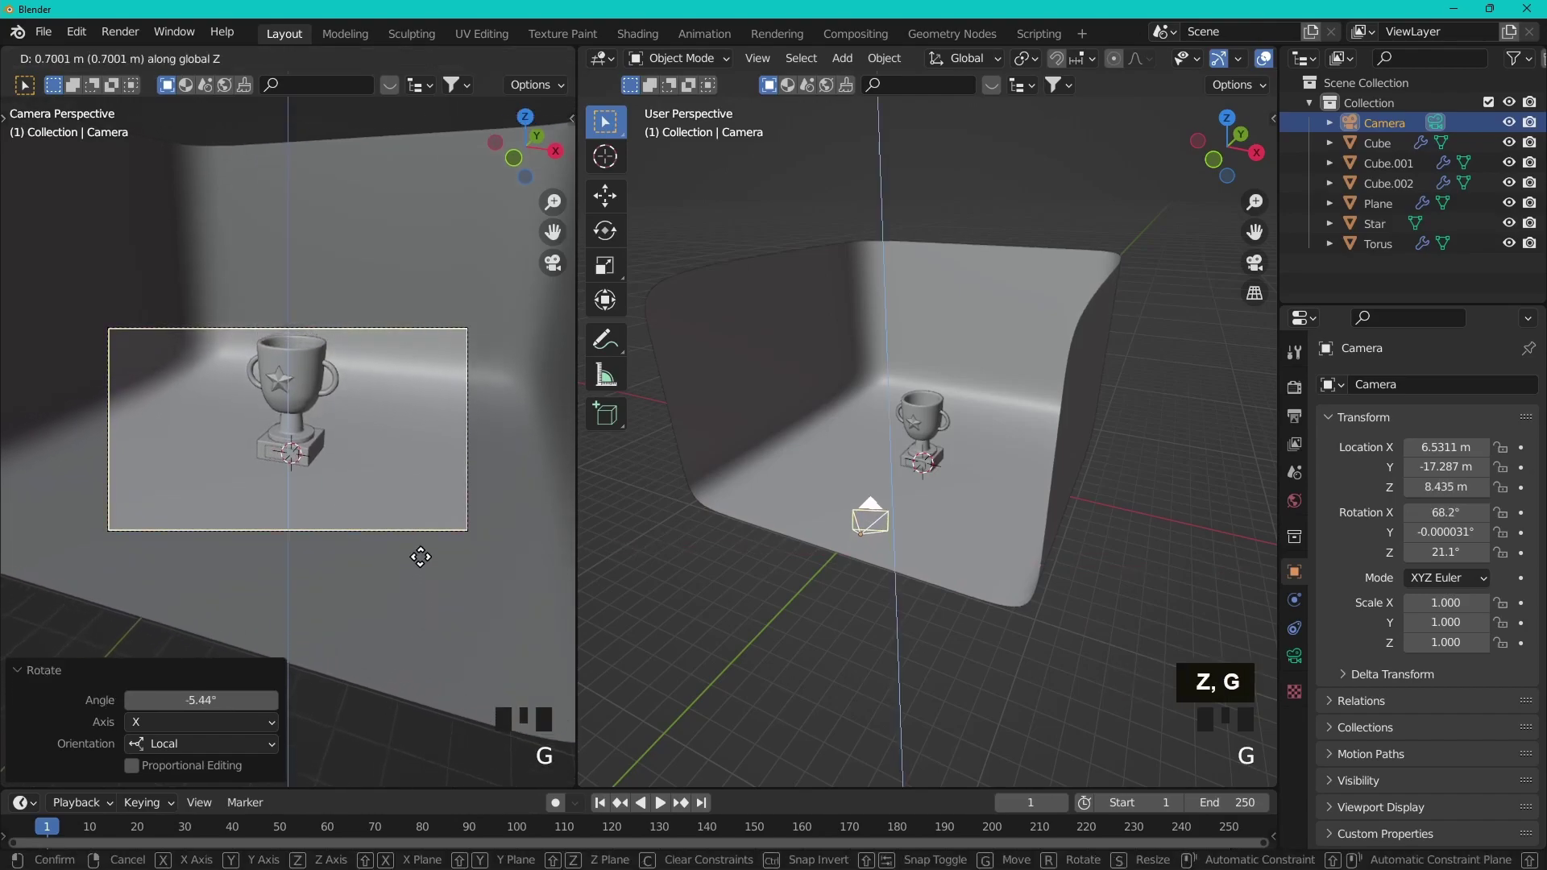
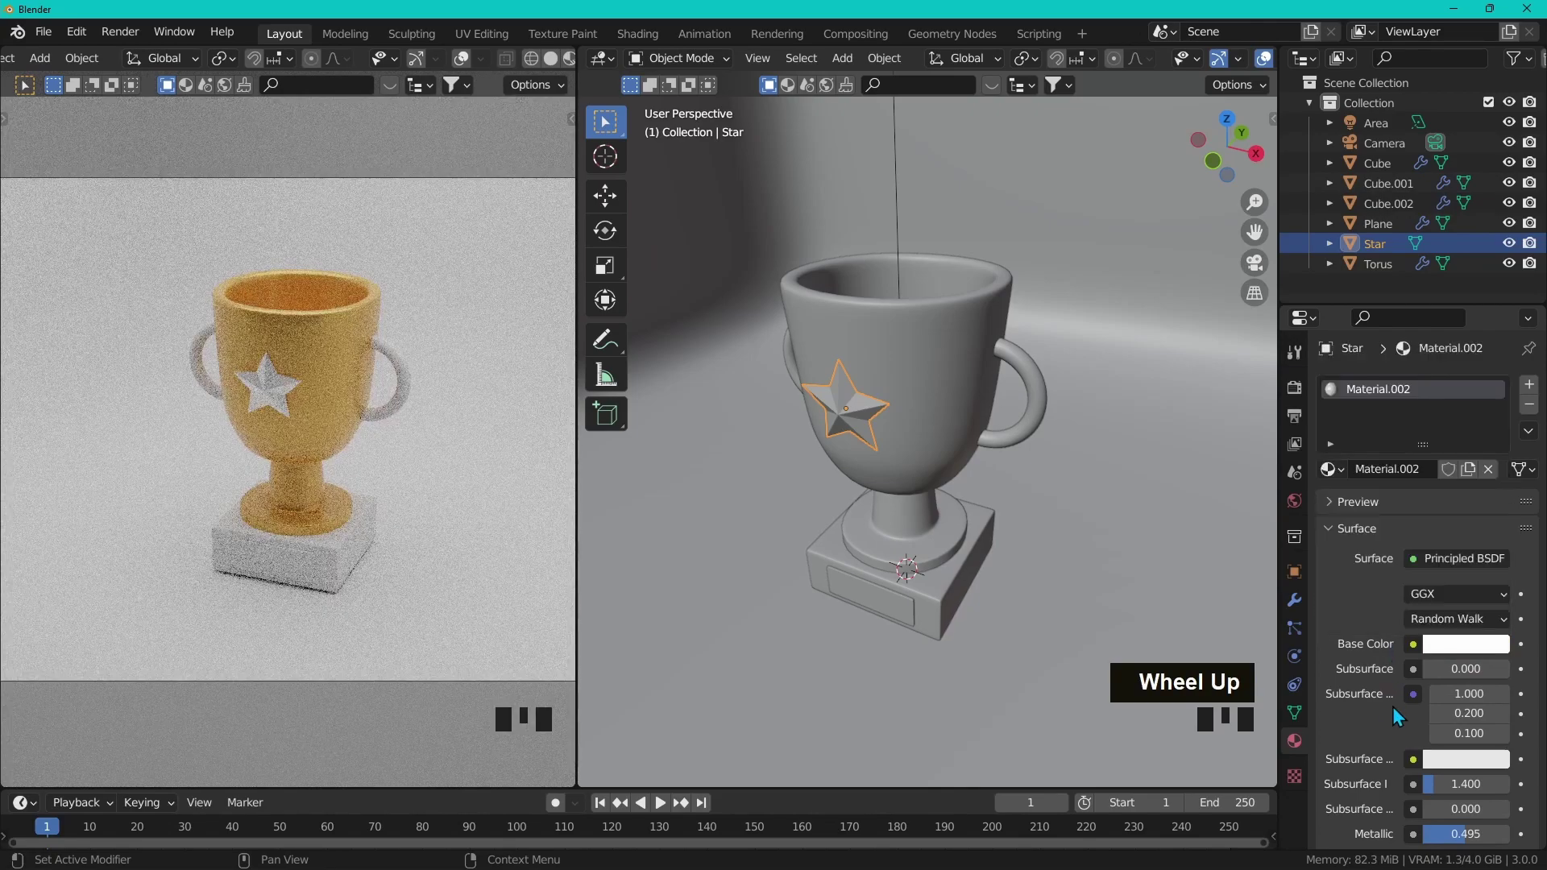
Step: Scroll the Material Properties panel to reach the Base Color and Metallic settings
scroll("down", 3)
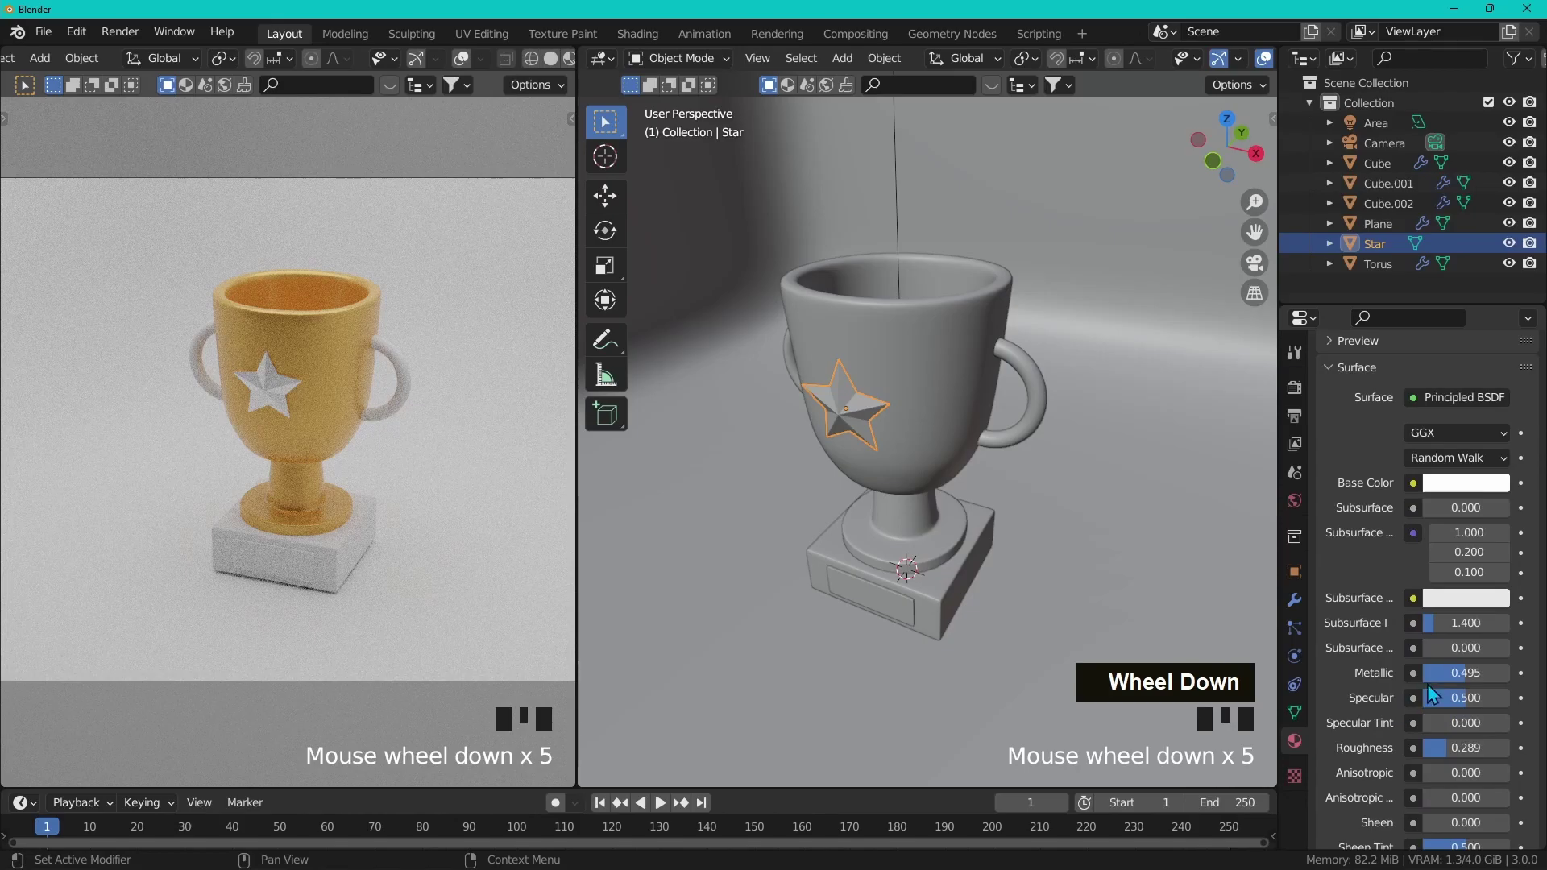
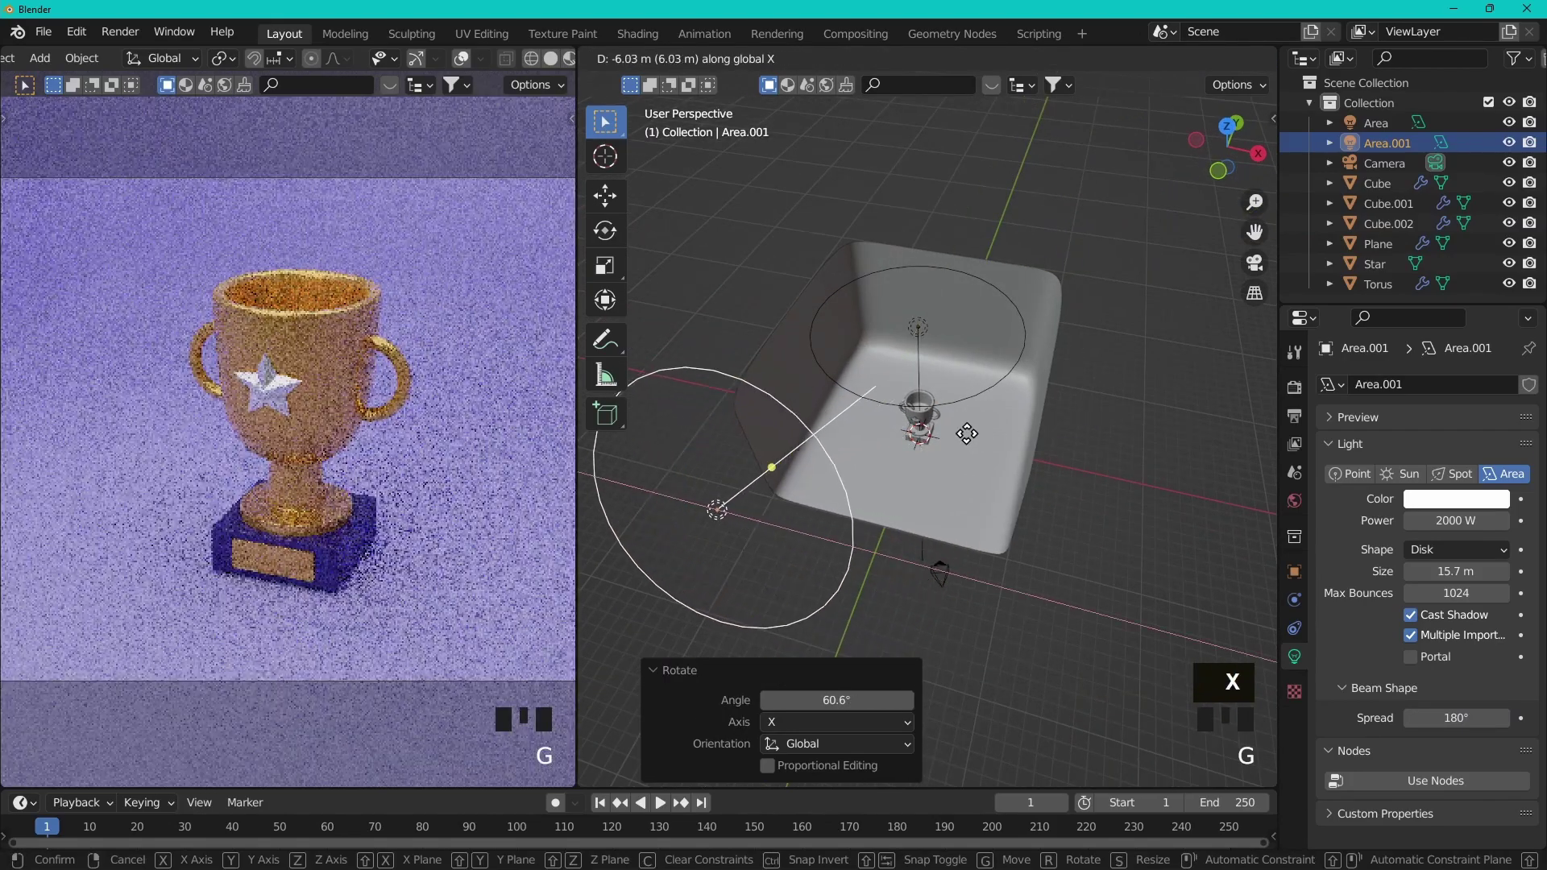
Step: Position the second area light high at one side, then duplicate it across X to the other side
key("r")
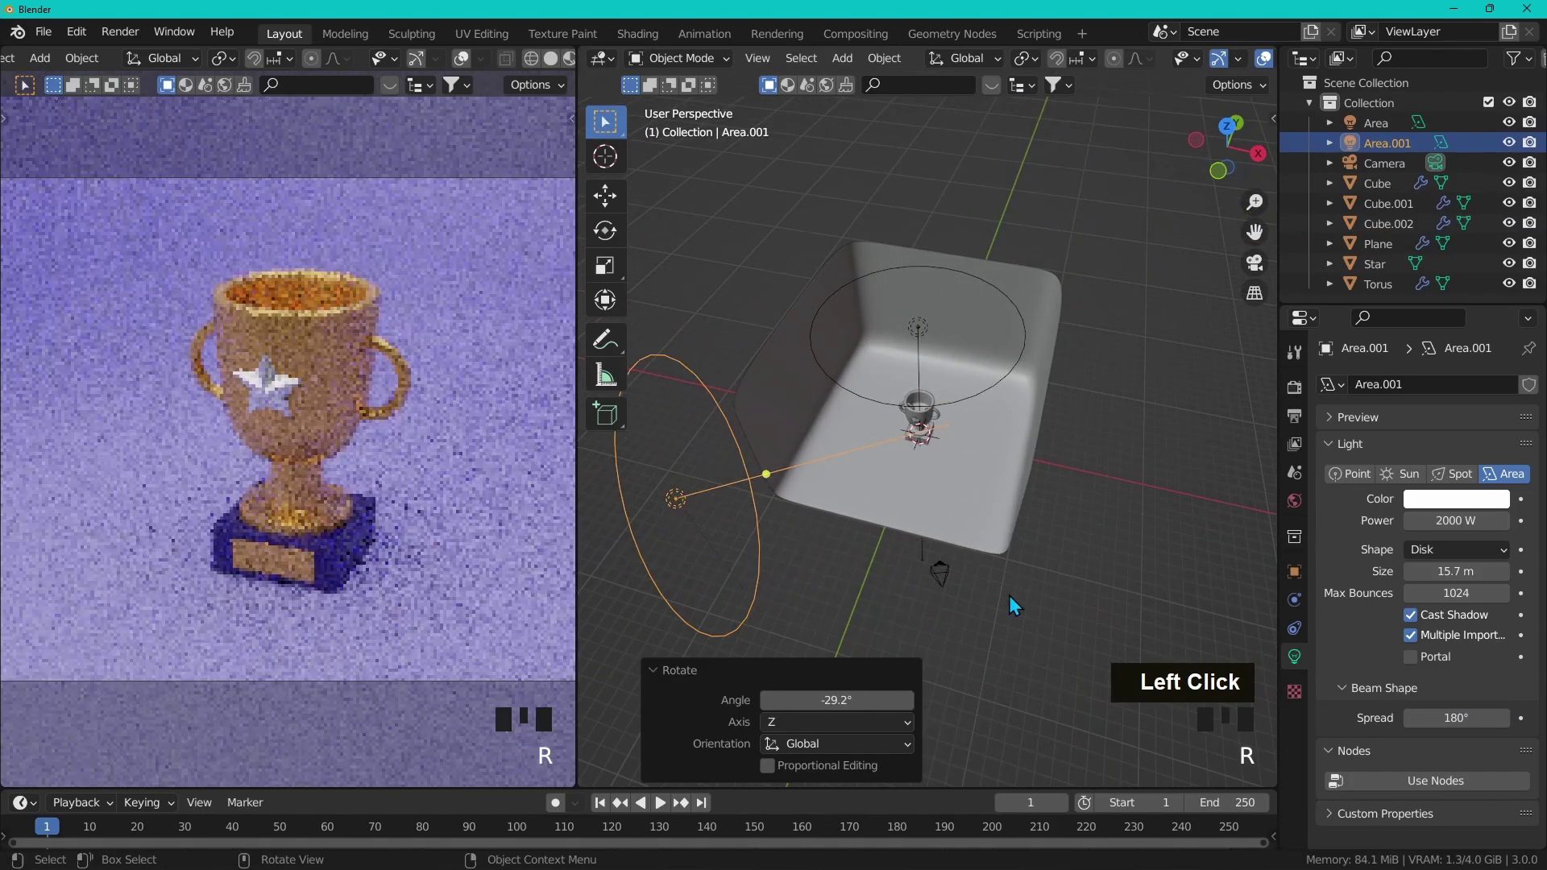
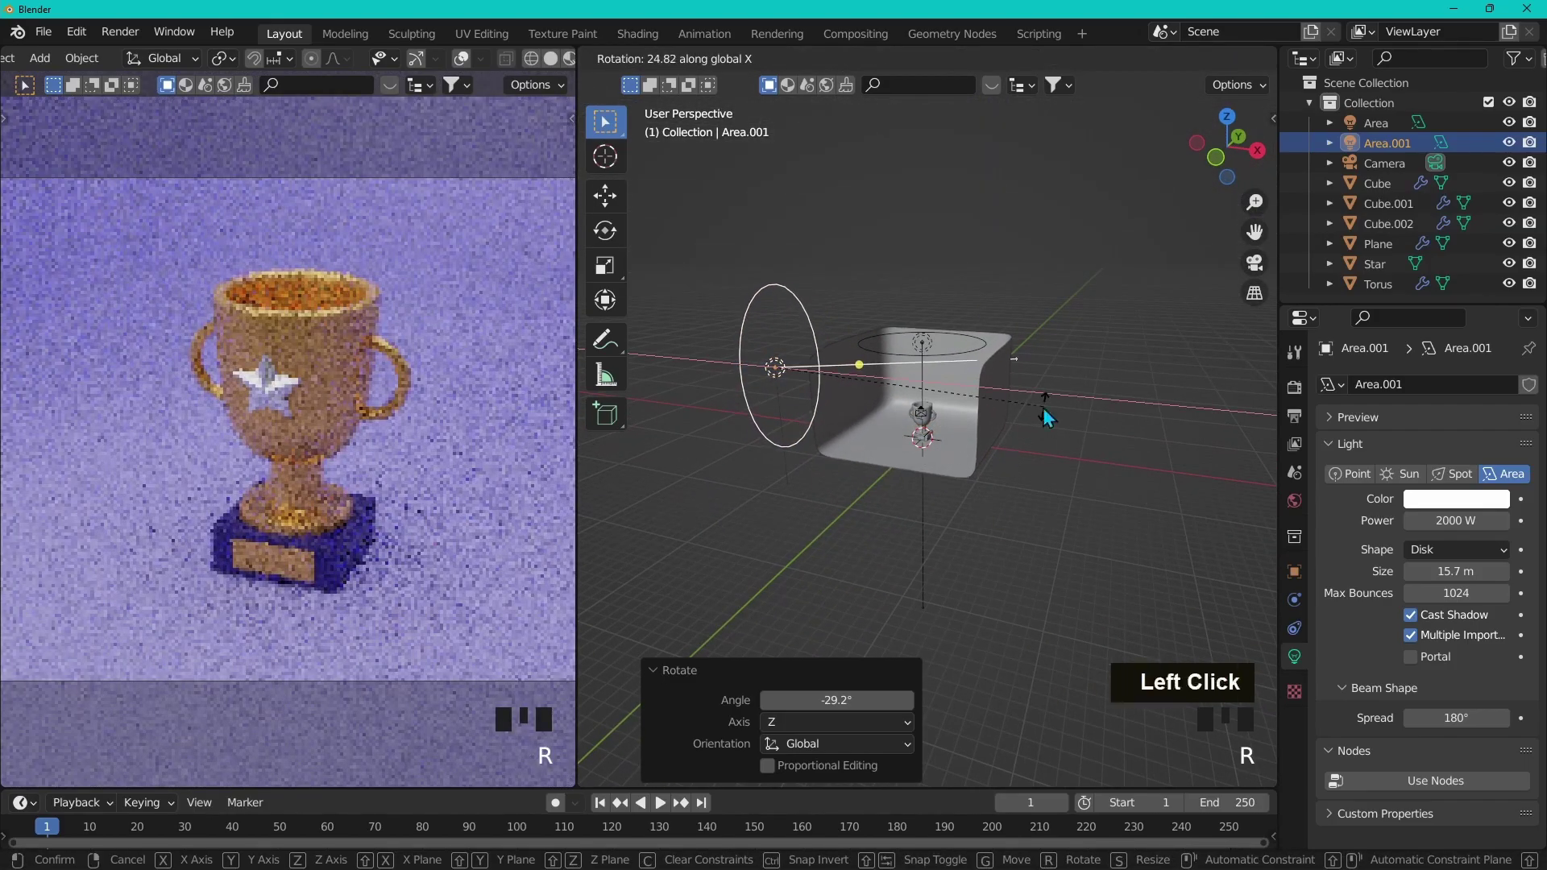
key("g")
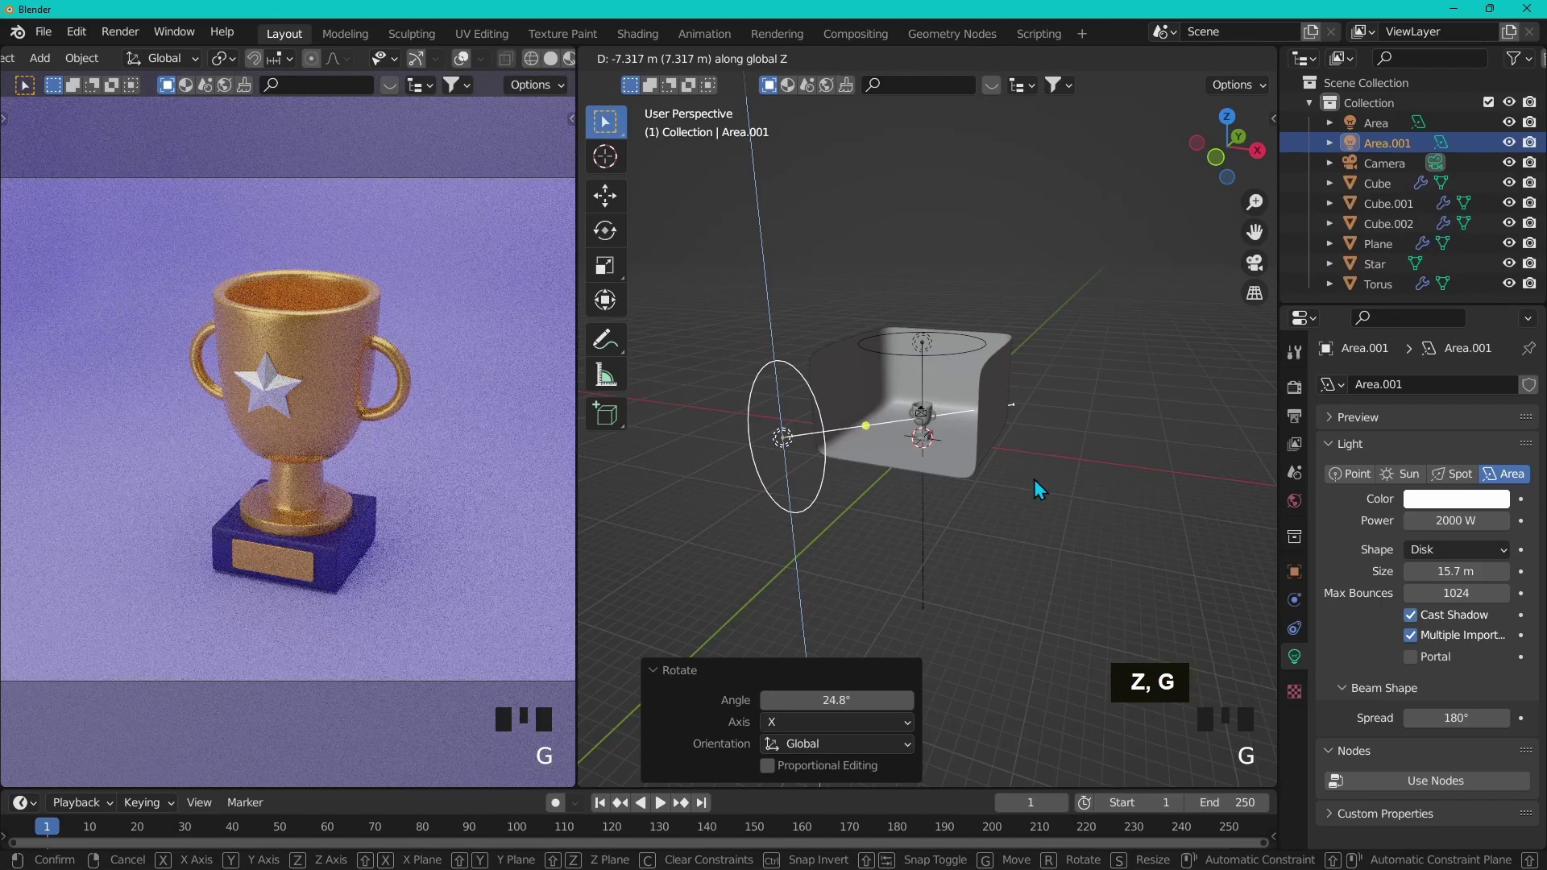
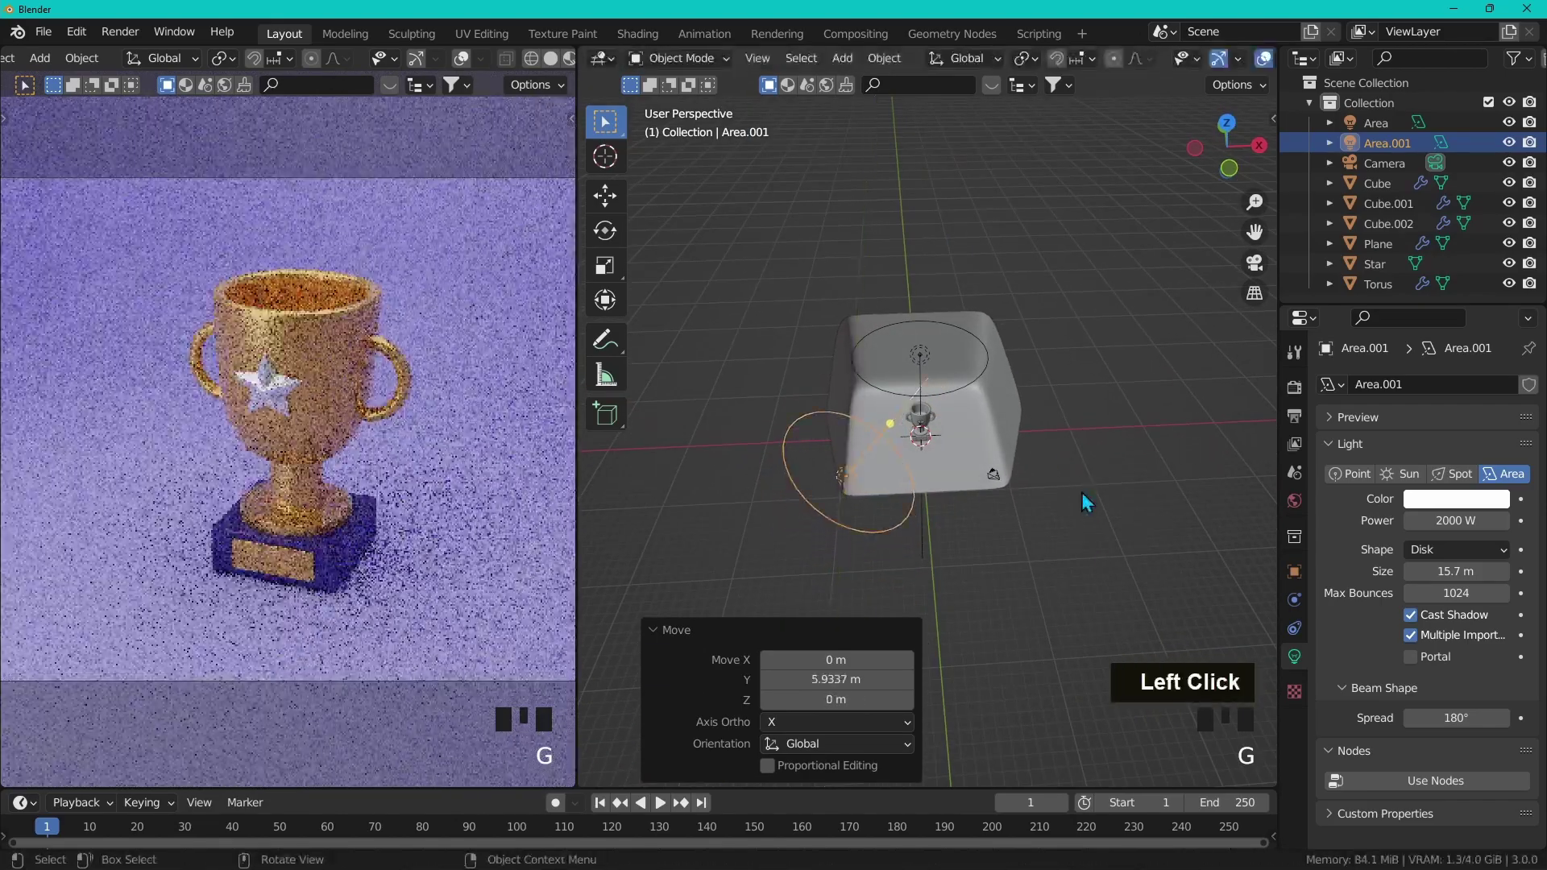
key("shift+d")
key("x")
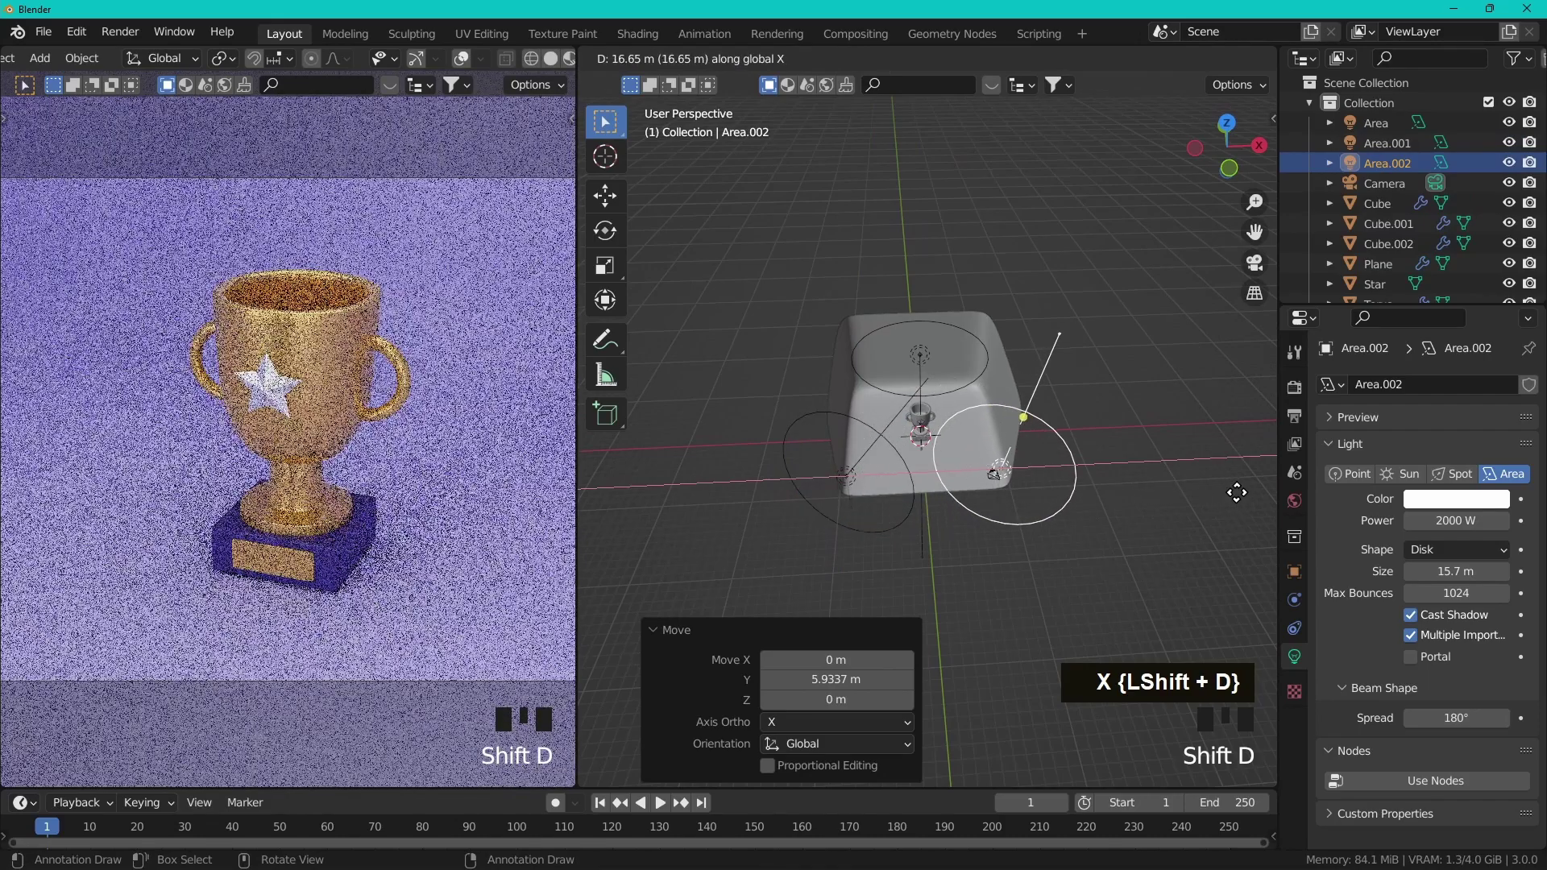